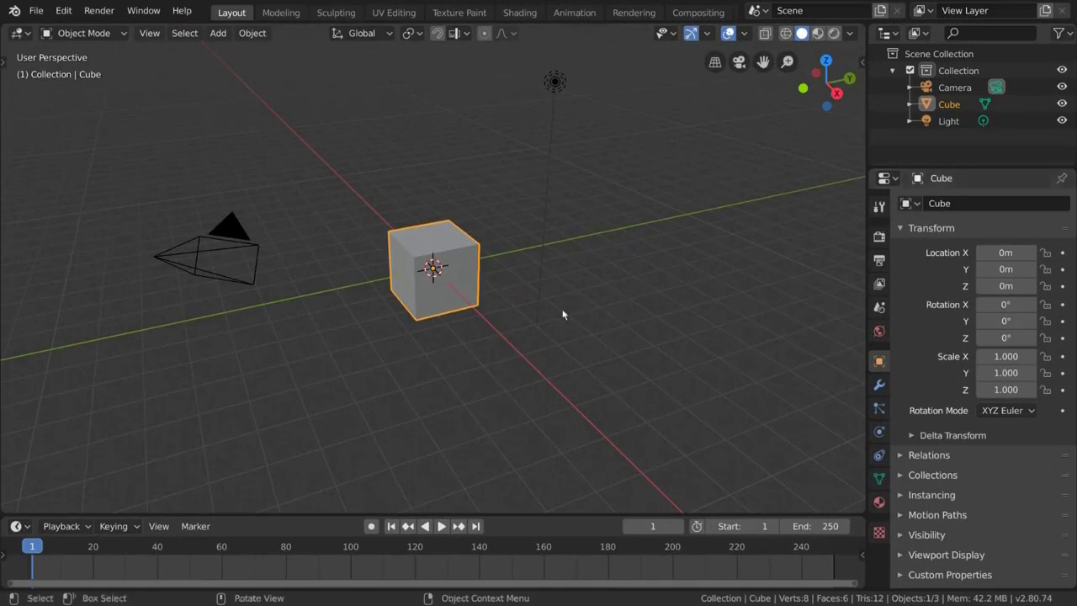
Add a Transformation constraint to Suzanne from the Object Constraint properties, leaving its target empty
click(464, 292)
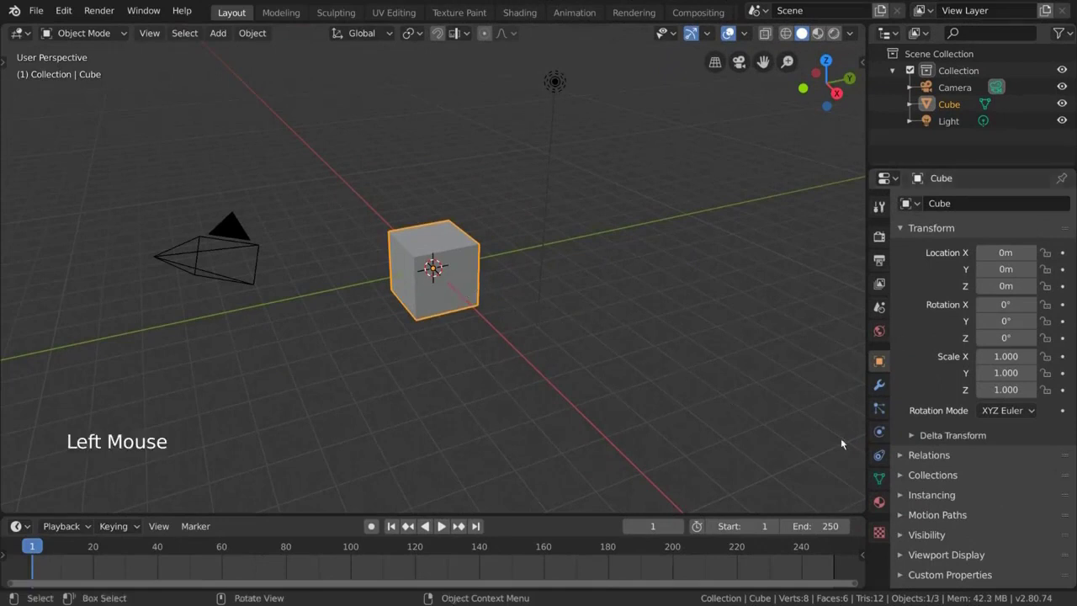
click(883, 460)
click(1020, 210)
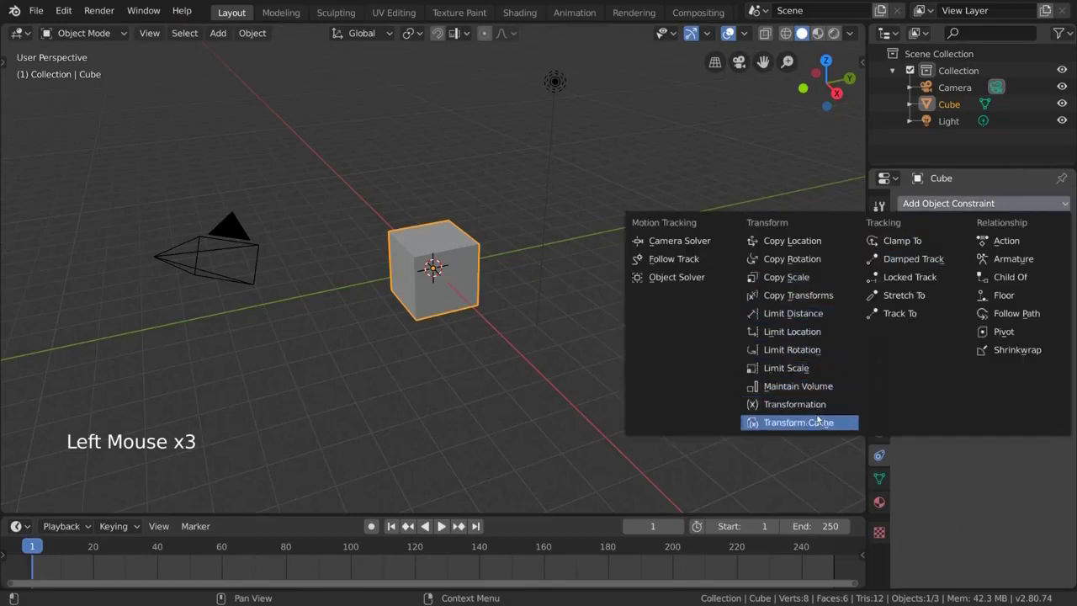
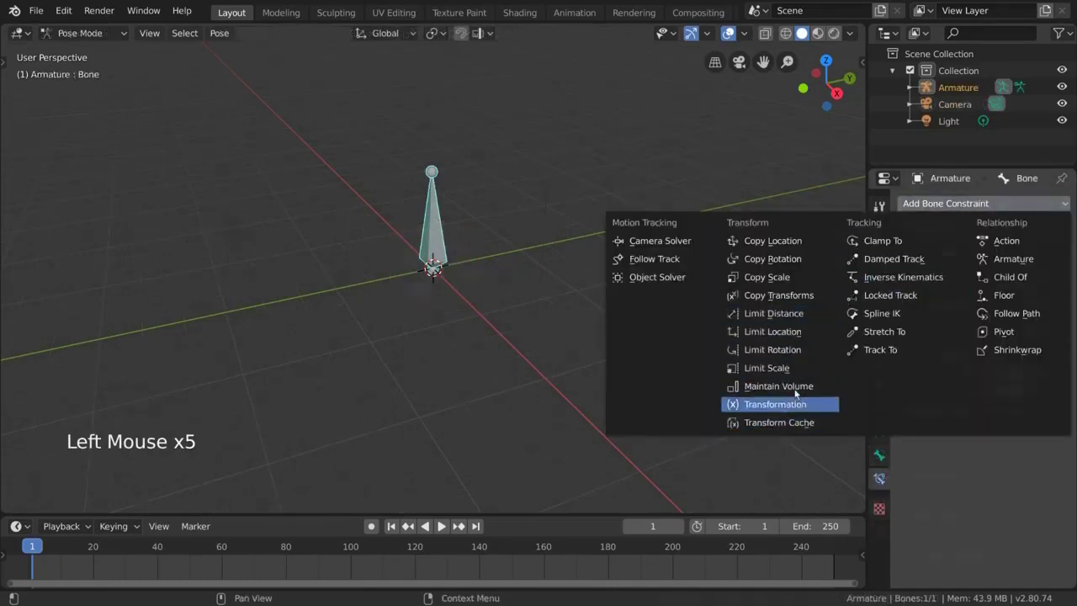
click(891, 456)
click(1010, 199)
click(1004, 203)
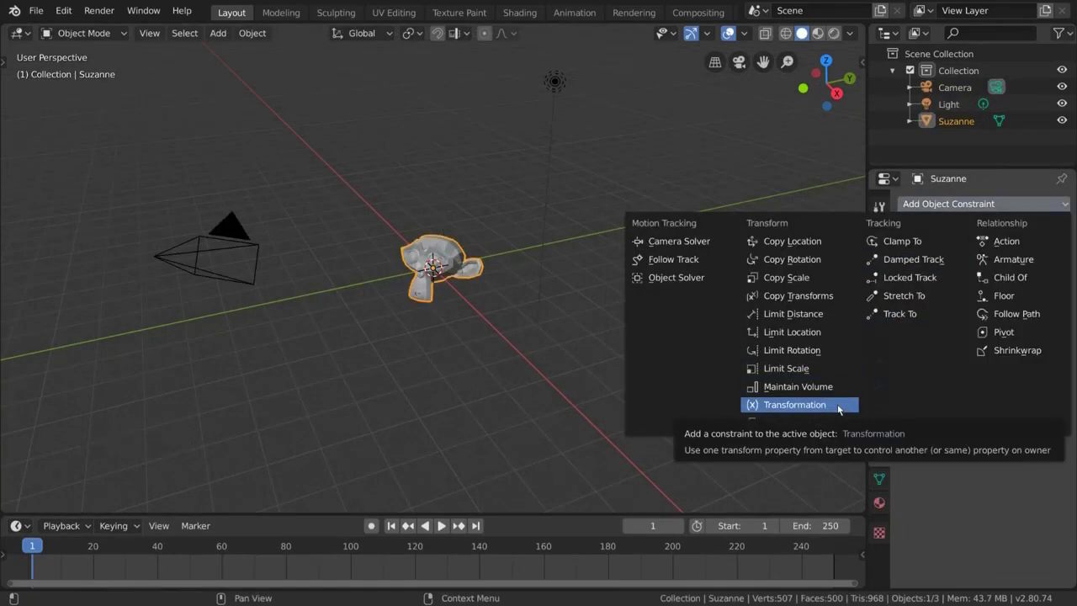
scroll(down, 3)
Resize the cube, then move it away from Suzanne along the X axis
scroll(down, 3)
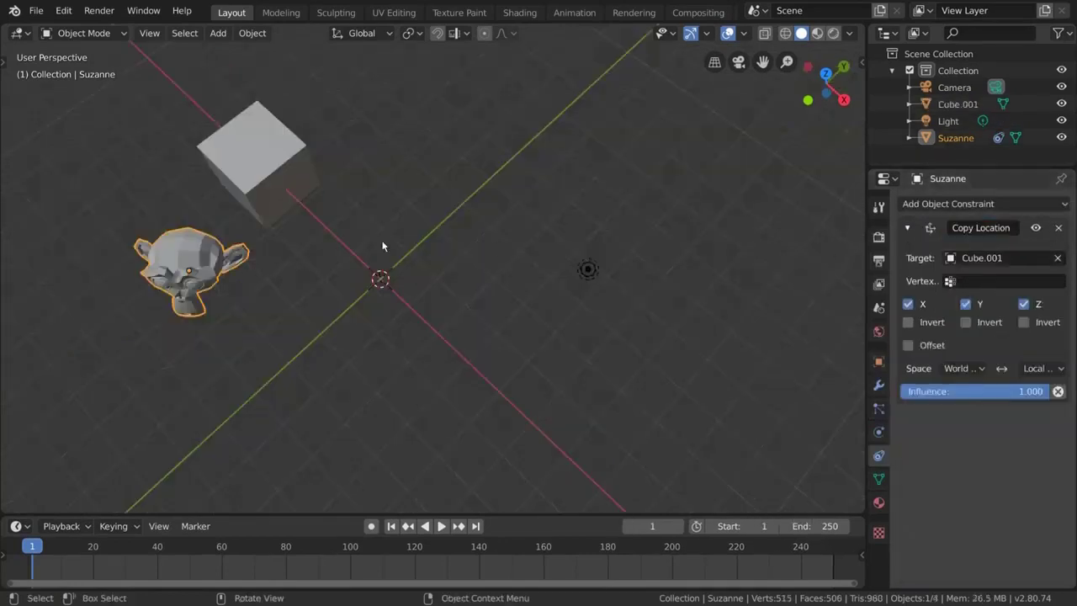
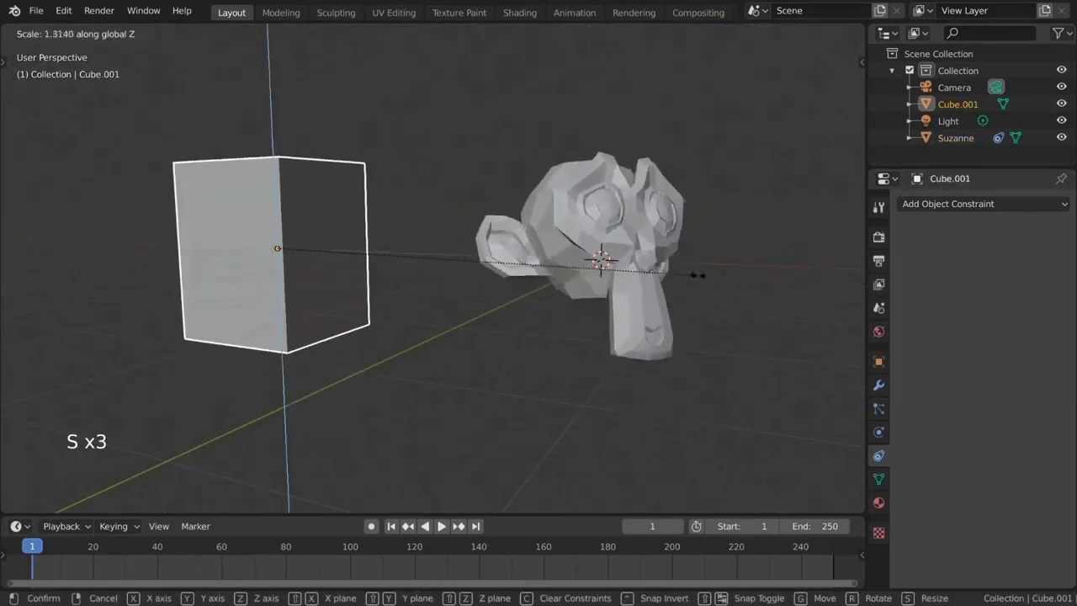
key(s)
click(289, 171)
key(g)
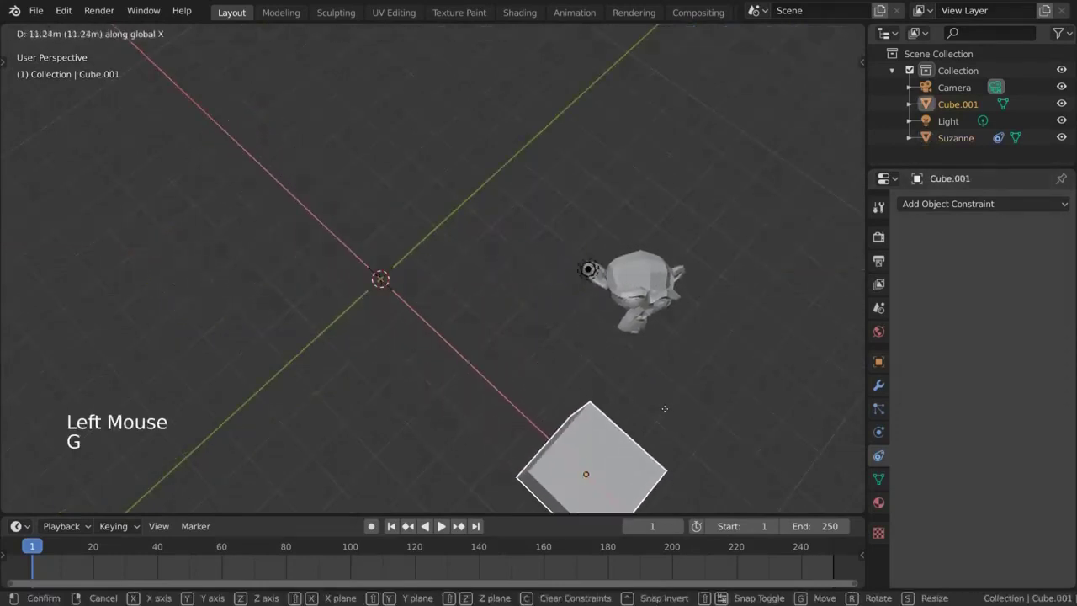
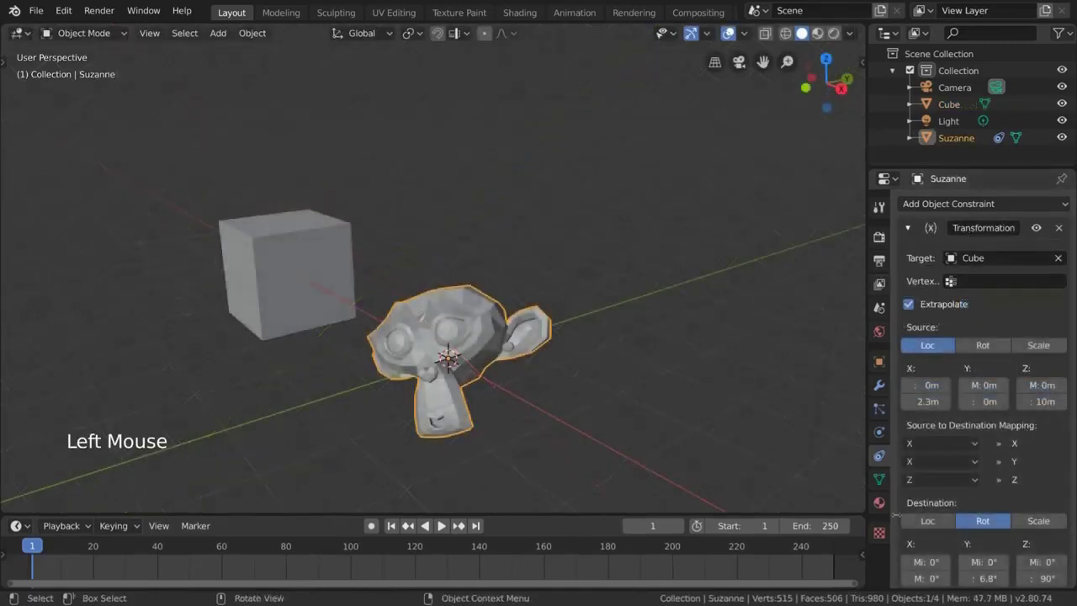
click(300, 276)
key(g)
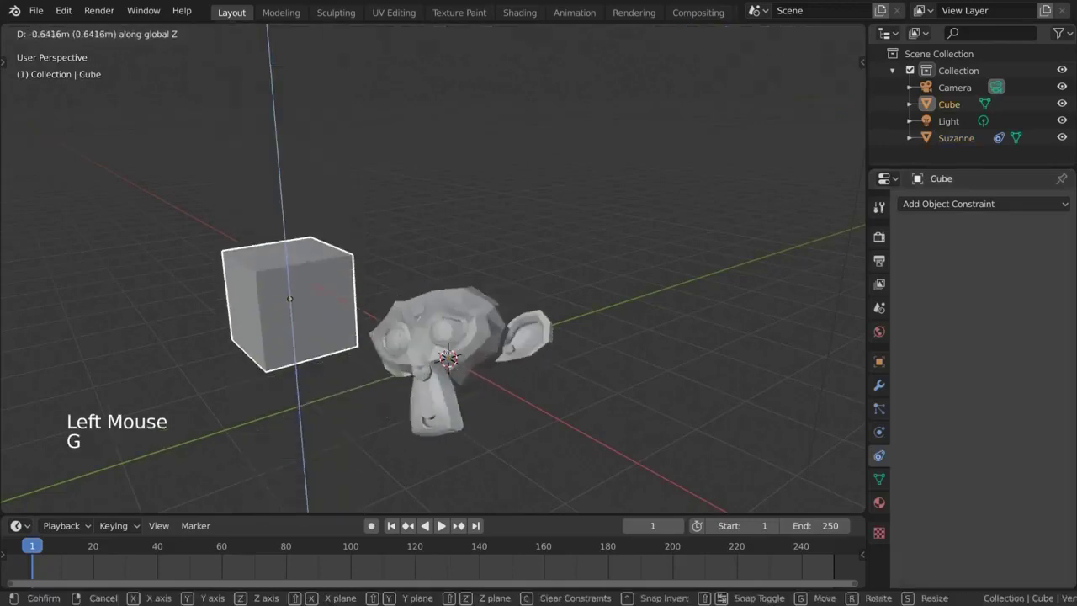
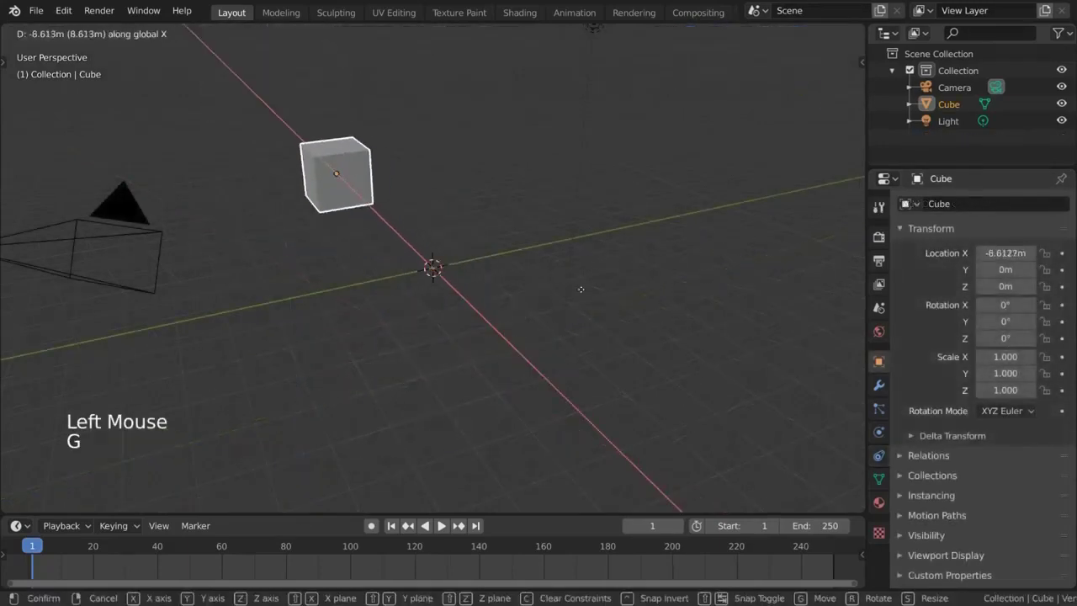
key(shift+a)
Add a Transformation constraint to Suzanne and pick the Cube as its target with the eyedropper
key(r)
click(879, 458)
click(998, 208)
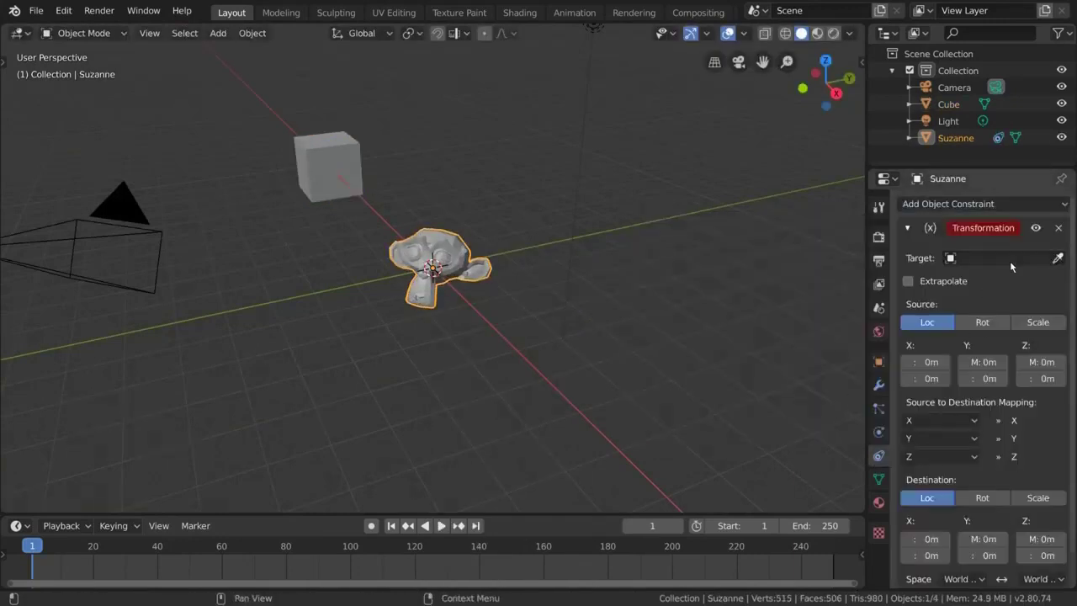
click(1060, 260)
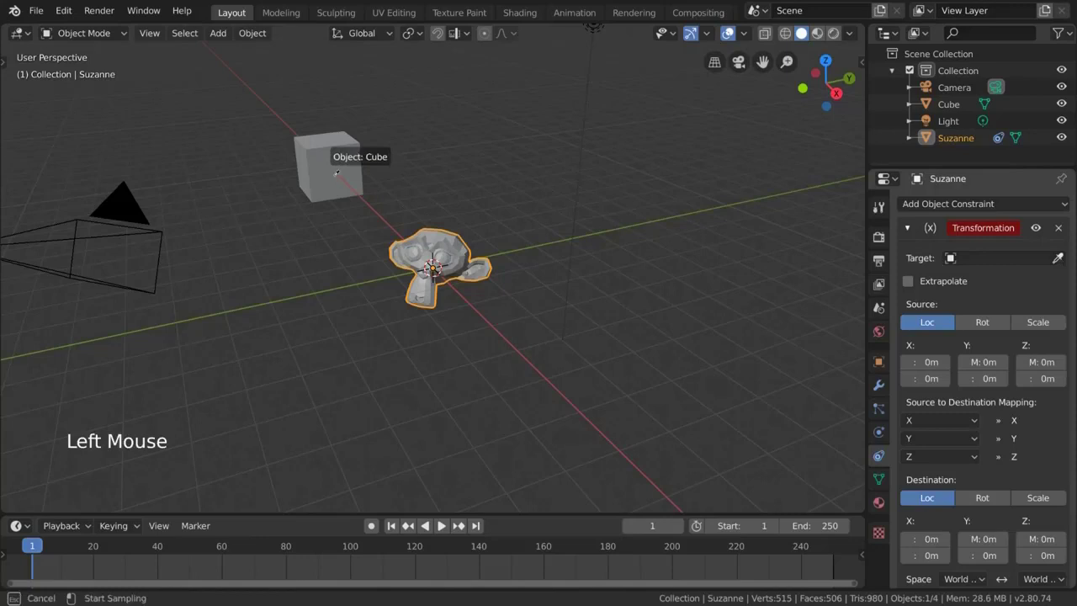
scroll(down, 3)
scroll(up, 3)
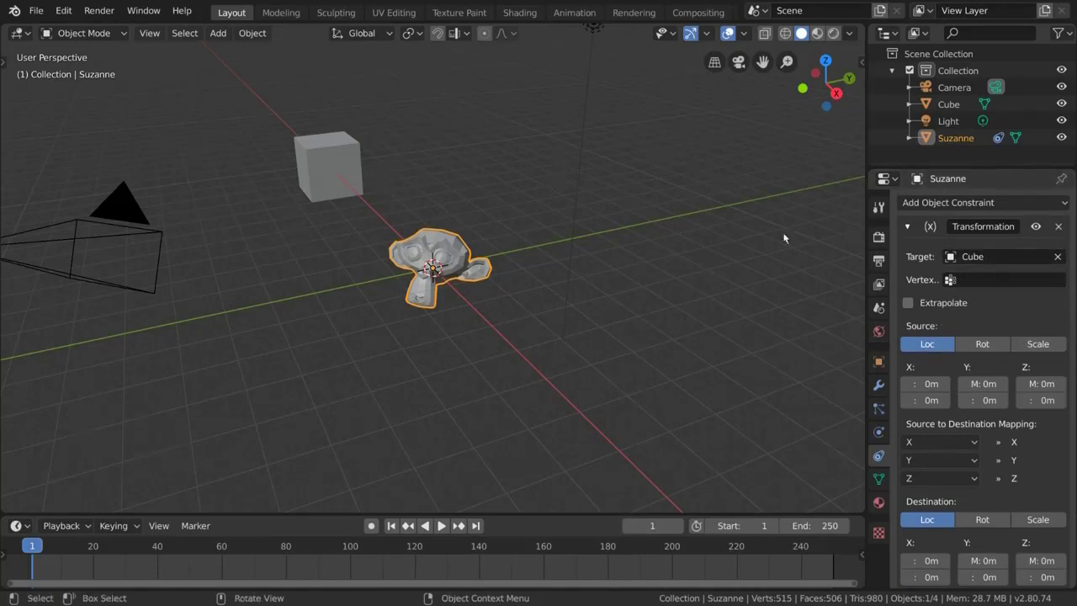
click(982, 348)
click(1046, 342)
click(1000, 341)
click(931, 345)
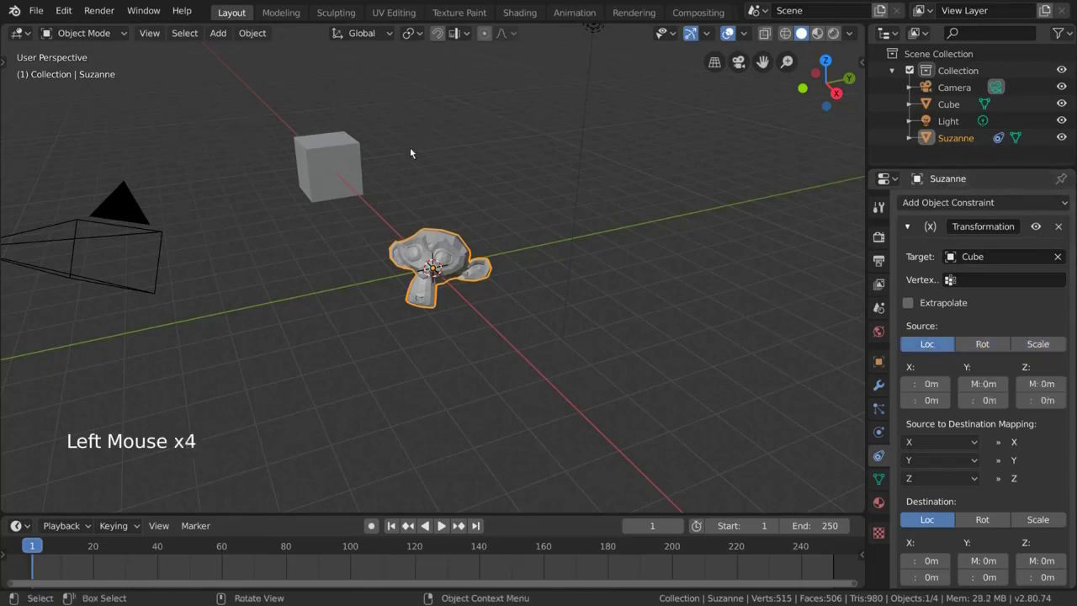
click(991, 348)
click(1037, 347)
click(939, 352)
scroll(down, 3)
scroll(down, 3)
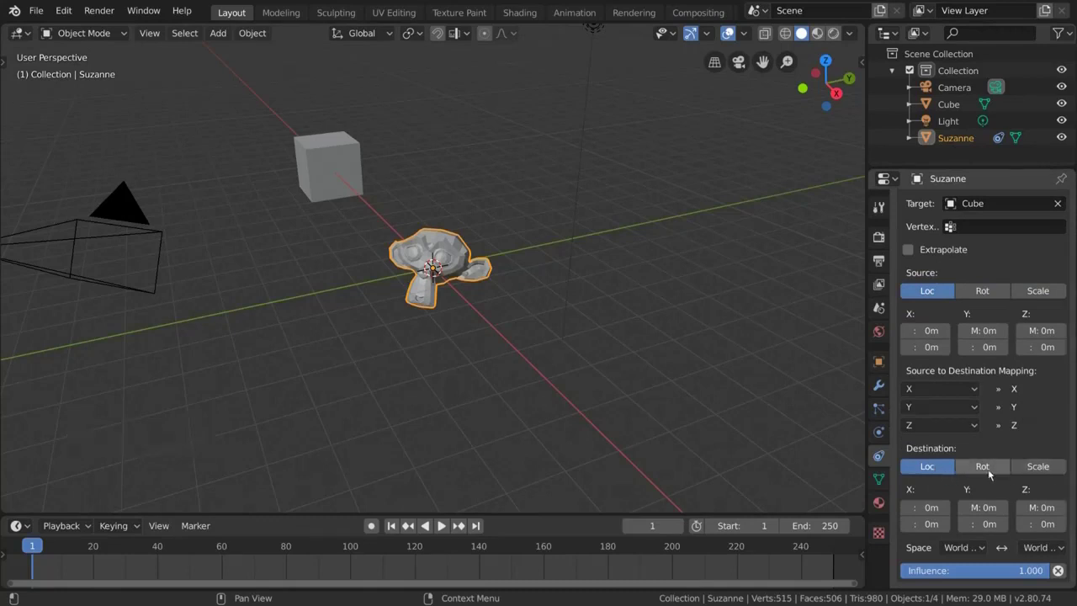
click(984, 474)
click(1030, 473)
click(941, 470)
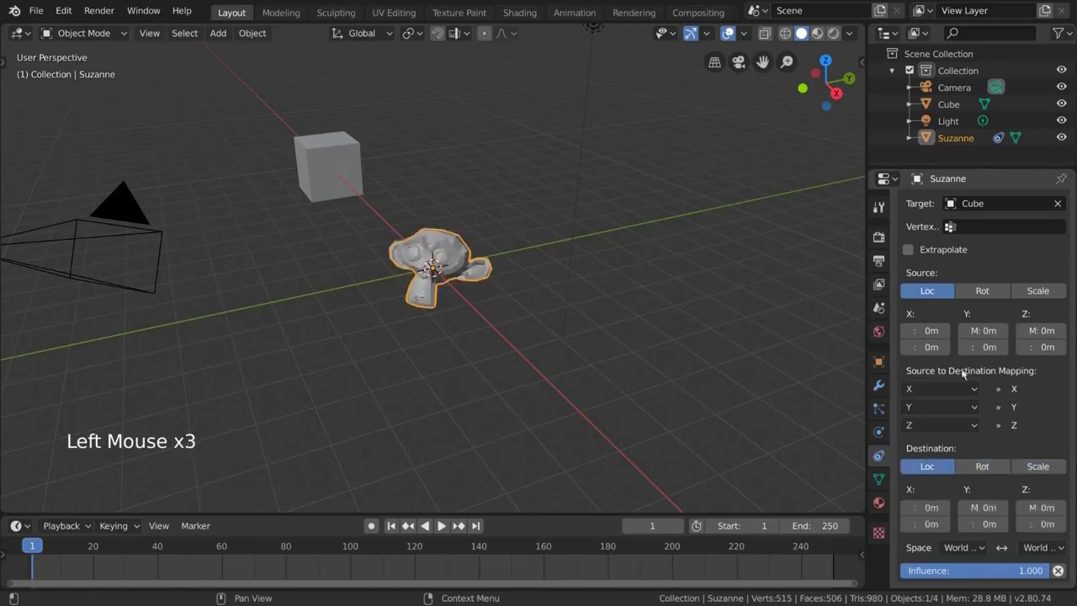
click(965, 395)
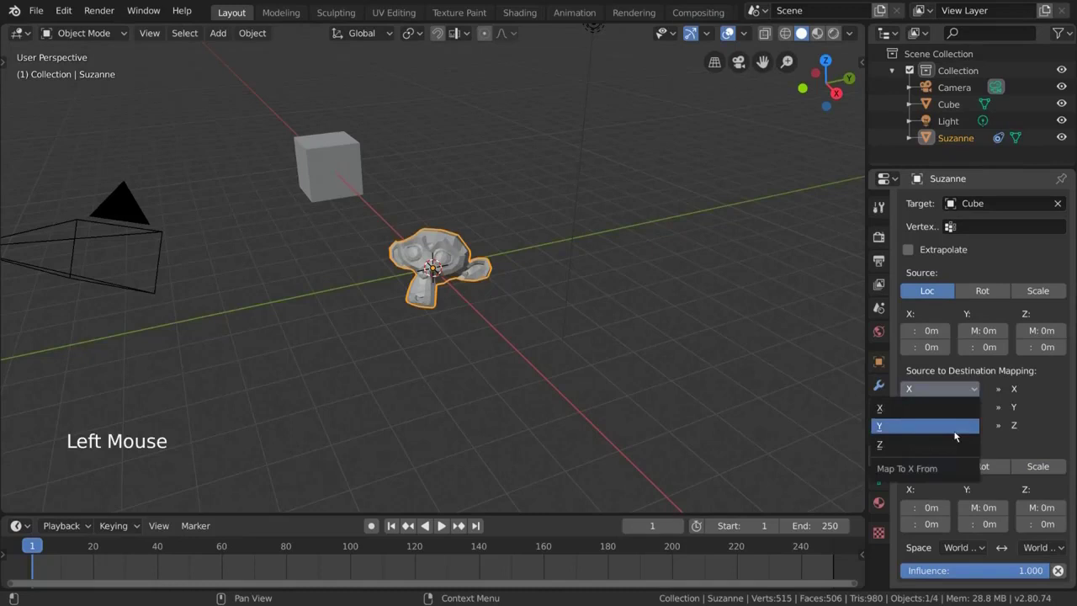
click(969, 391)
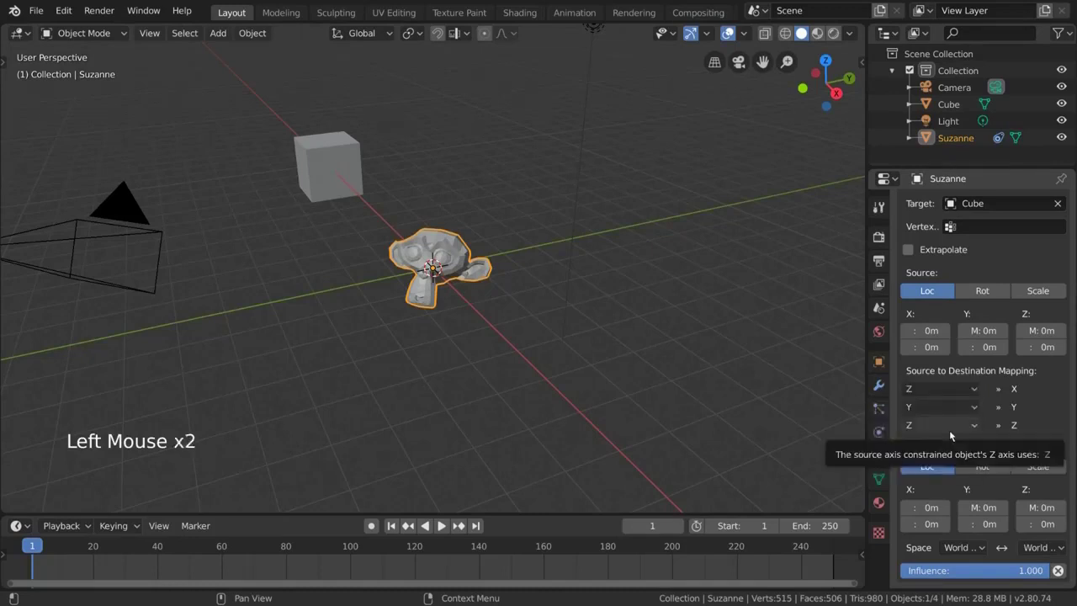
click(965, 396)
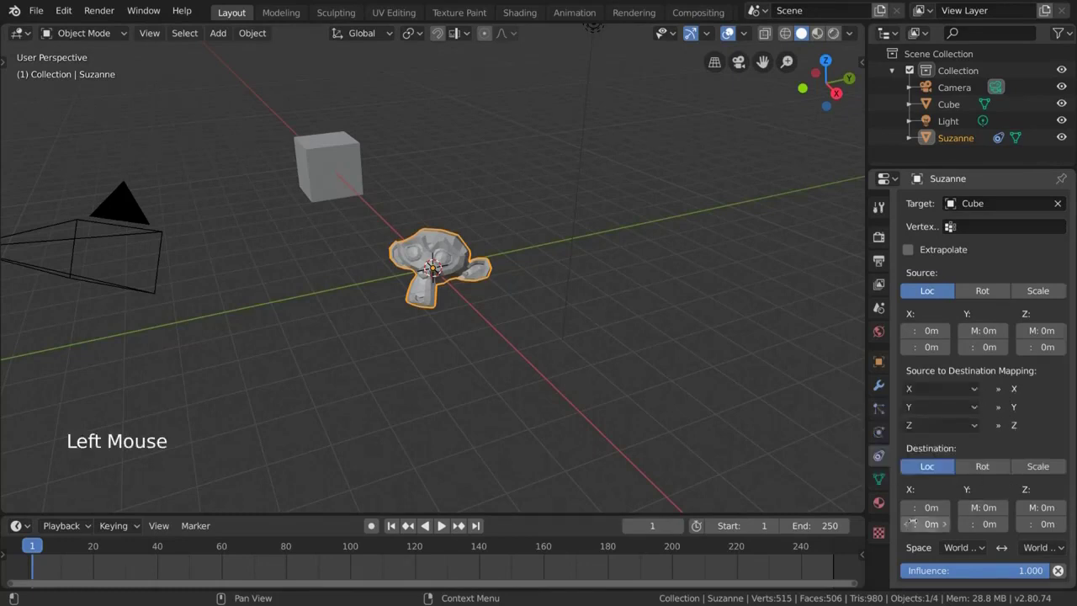
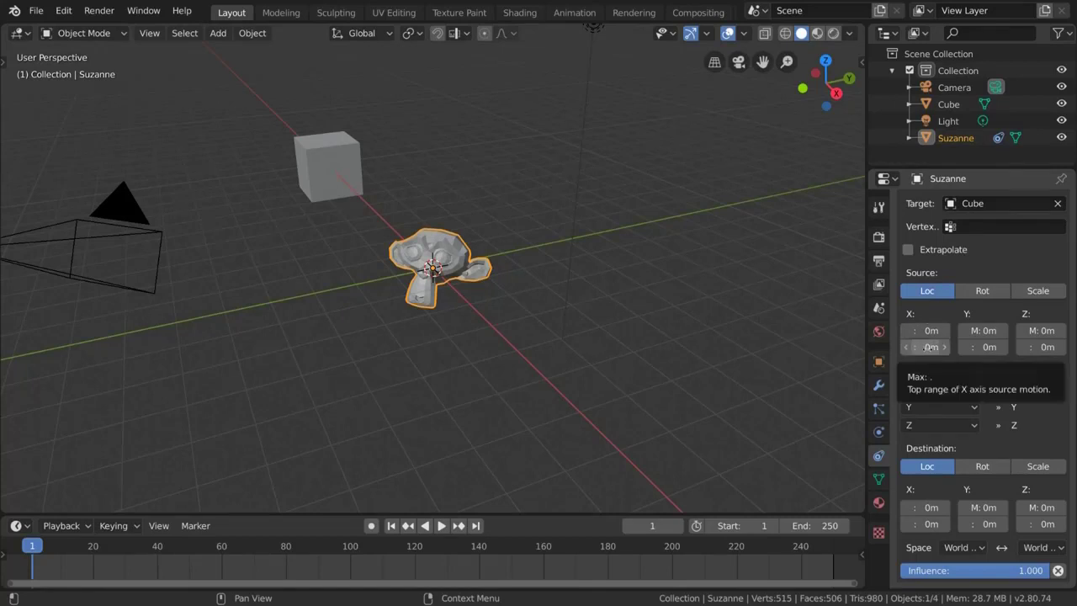
click(967, 298)
click(941, 296)
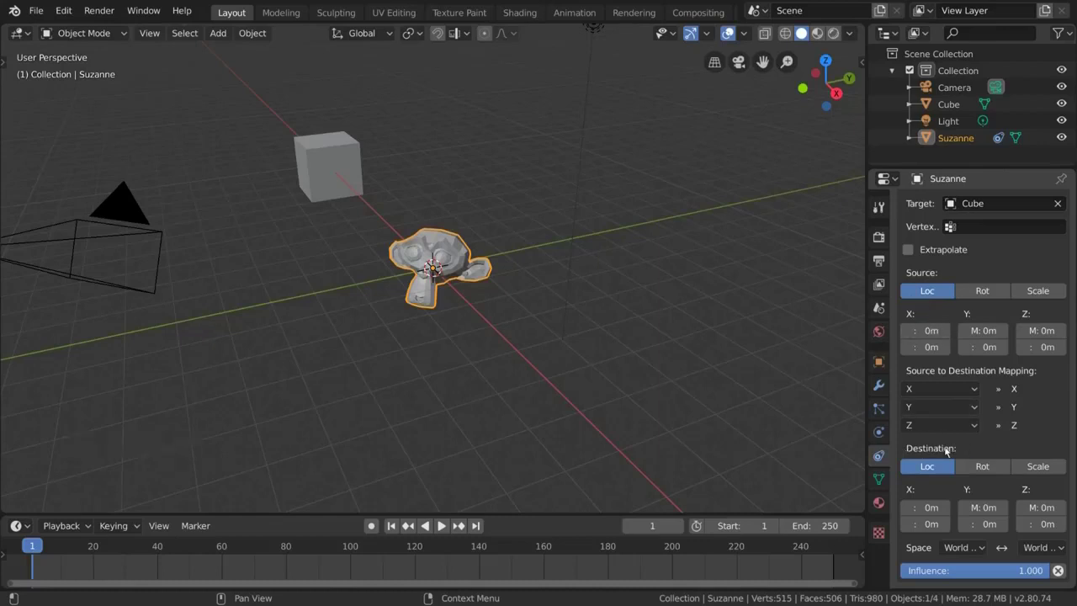
Set the destination to rotation so the Cube's 0–10 m X location drives 0–90° X rotation
click(993, 472)
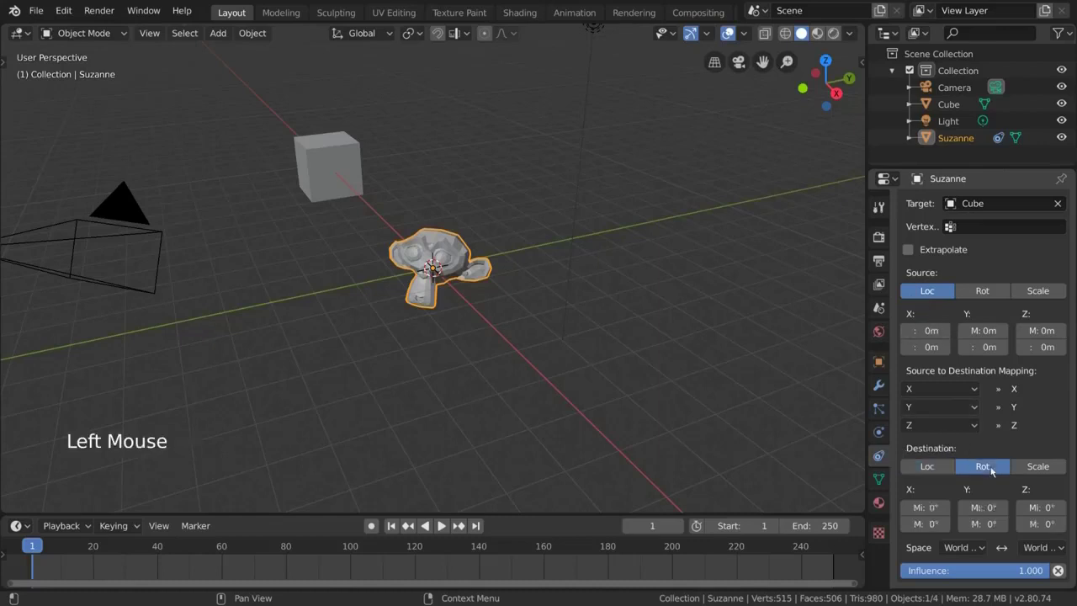
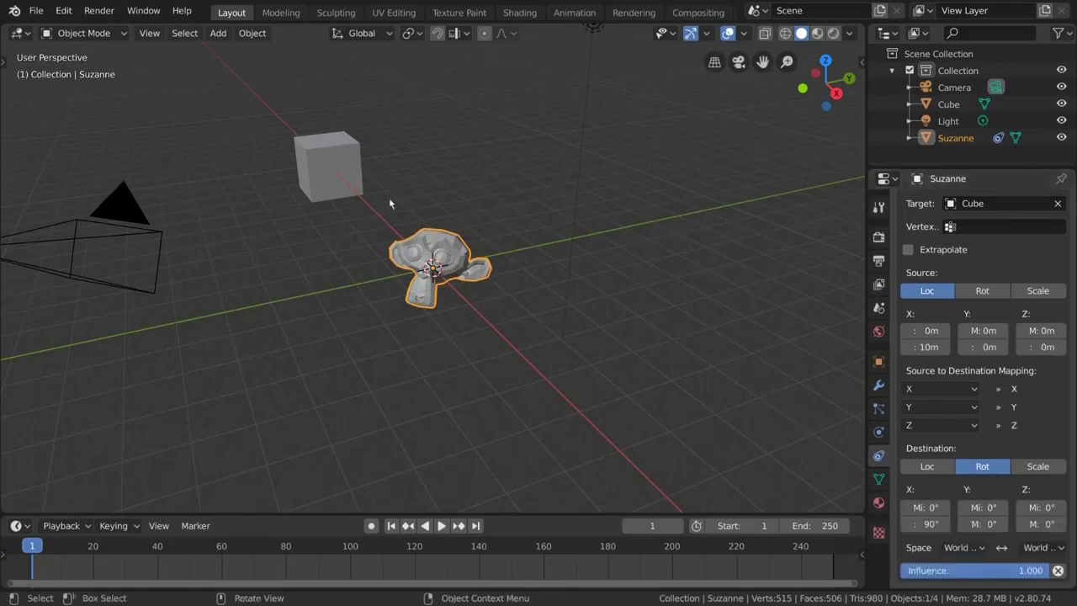
click(324, 178)
Move the cube along X to turn Suzanne, then reselect Suzanne to widen the rotation range to 180°
key(g)
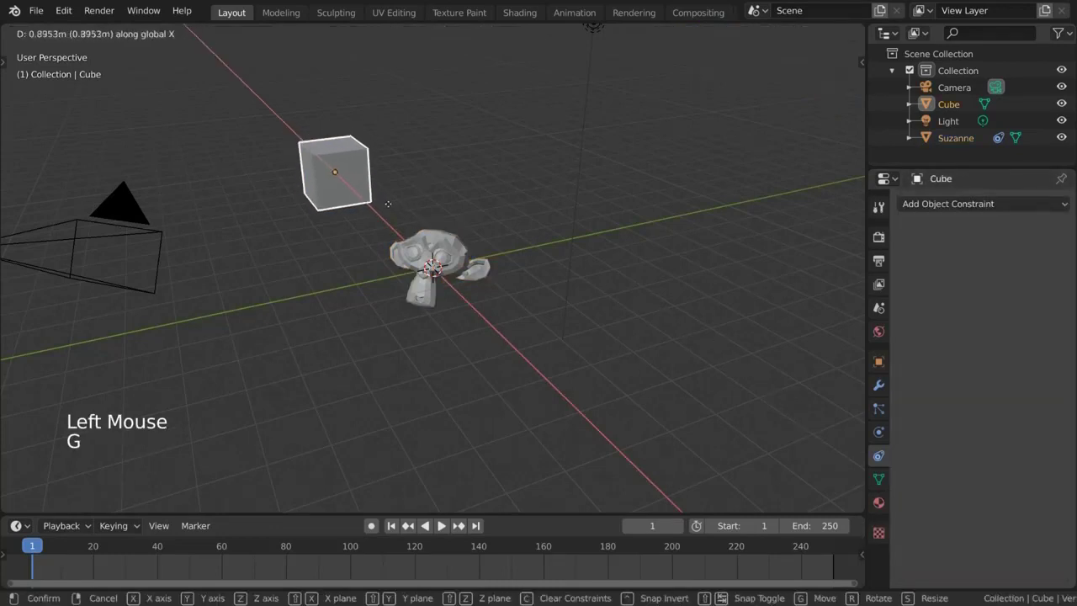
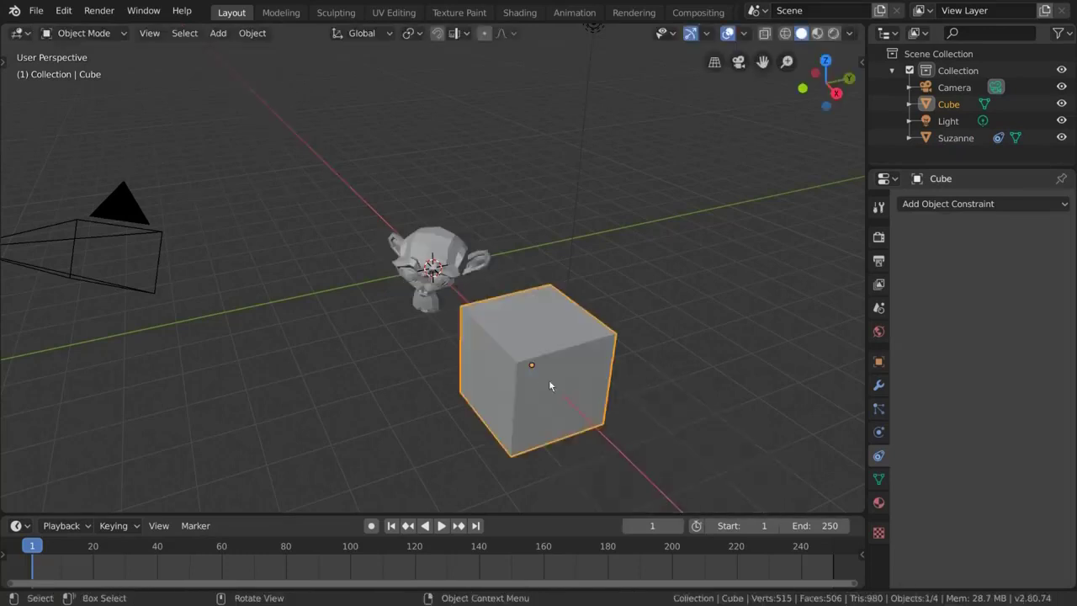
scroll(down, 3)
key(g)
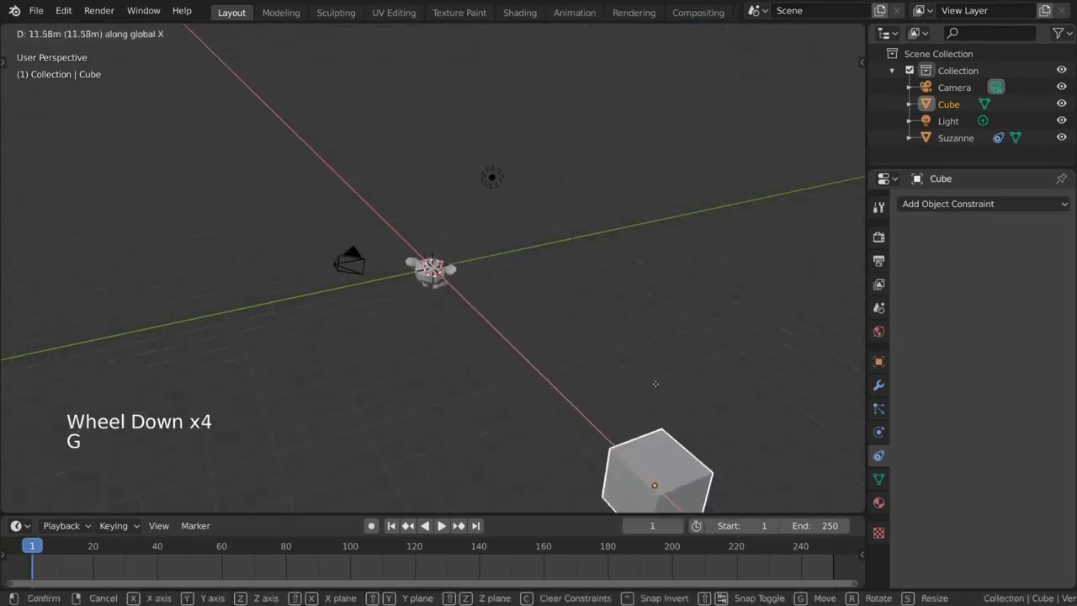
scroll(up, 3)
click(443, 243)
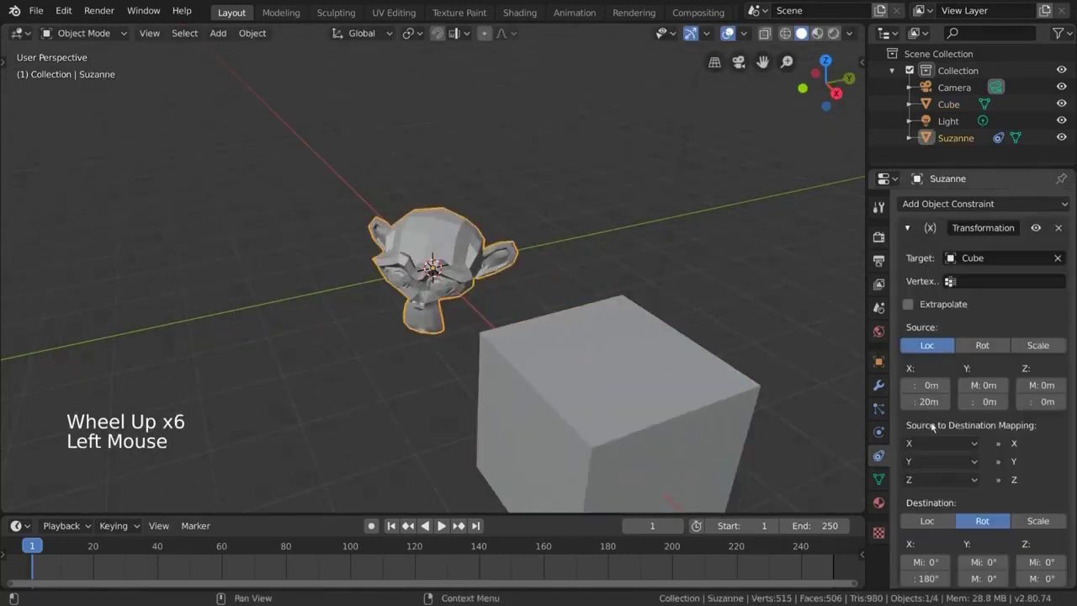
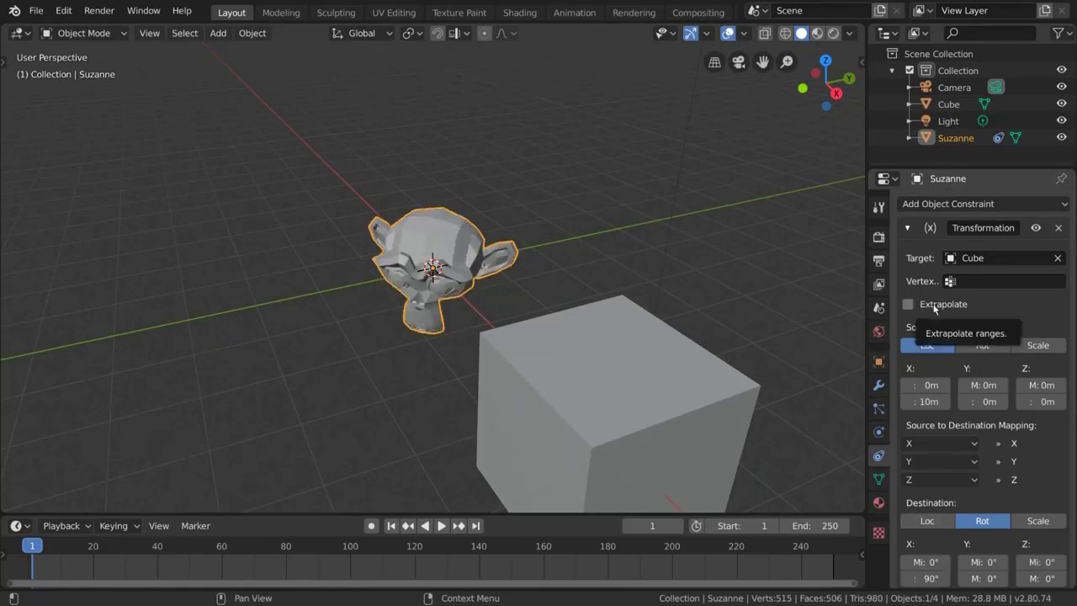
Enable Extrapolate on the constraint, test by grabbing the Cube far along X, then cancel the move
click(939, 308)
click(567, 372)
key(g)
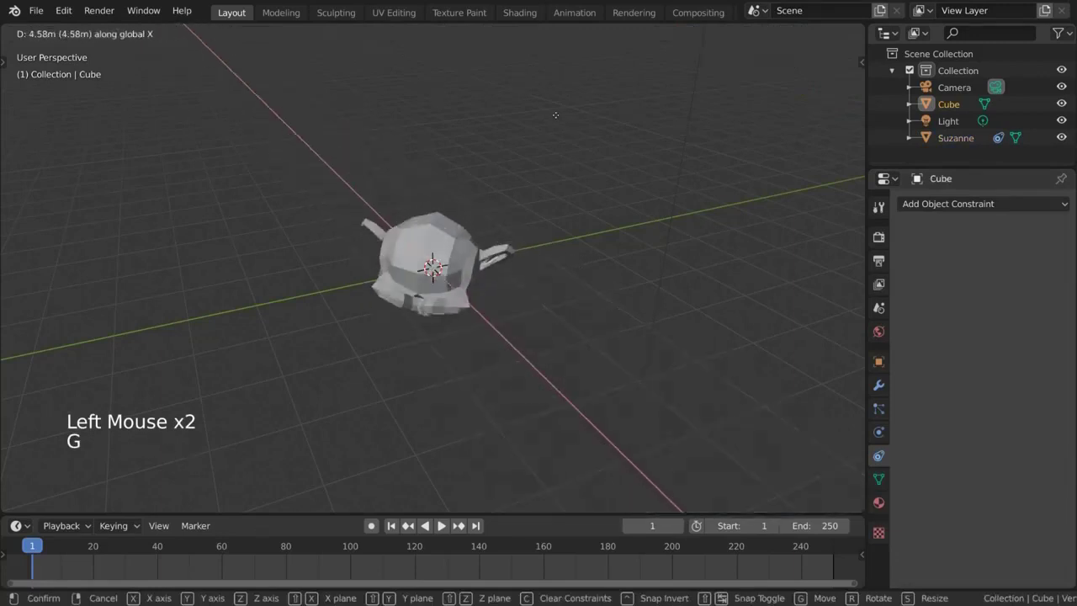
scroll(down, 3)
key(g)
scroll(down, 3)
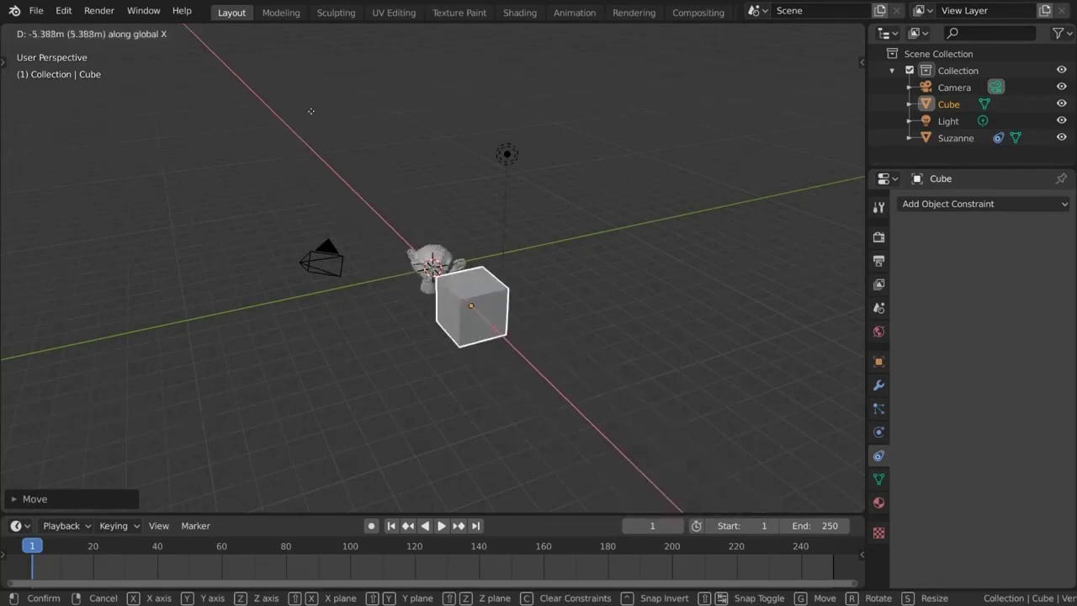
scroll(up, 3)
key(g)
click(460, 253)
middle_click(545, 266)
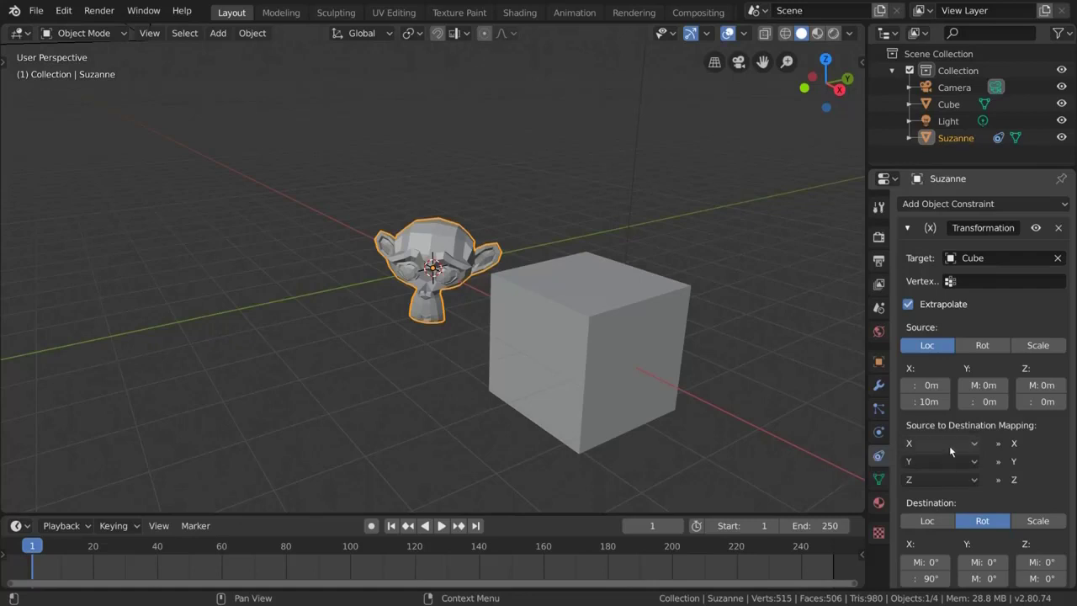
Map X rotation from the Cube's Y location over 0–10 m and test by moving the Cube along Y
click(960, 450)
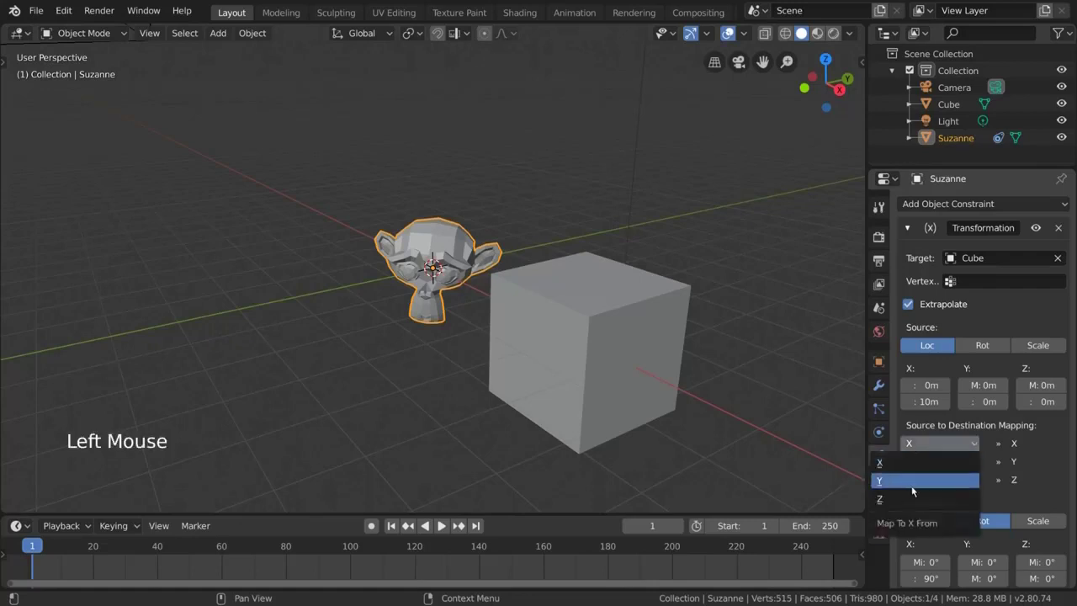
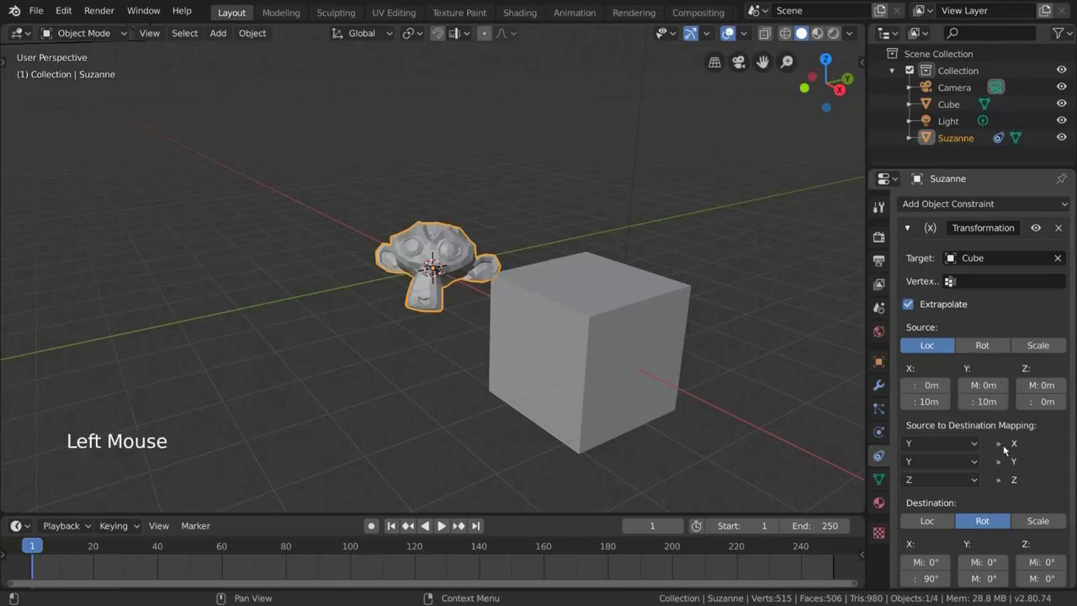
click(633, 359)
scroll(down, 3)
middle_click(620, 372)
key(g)
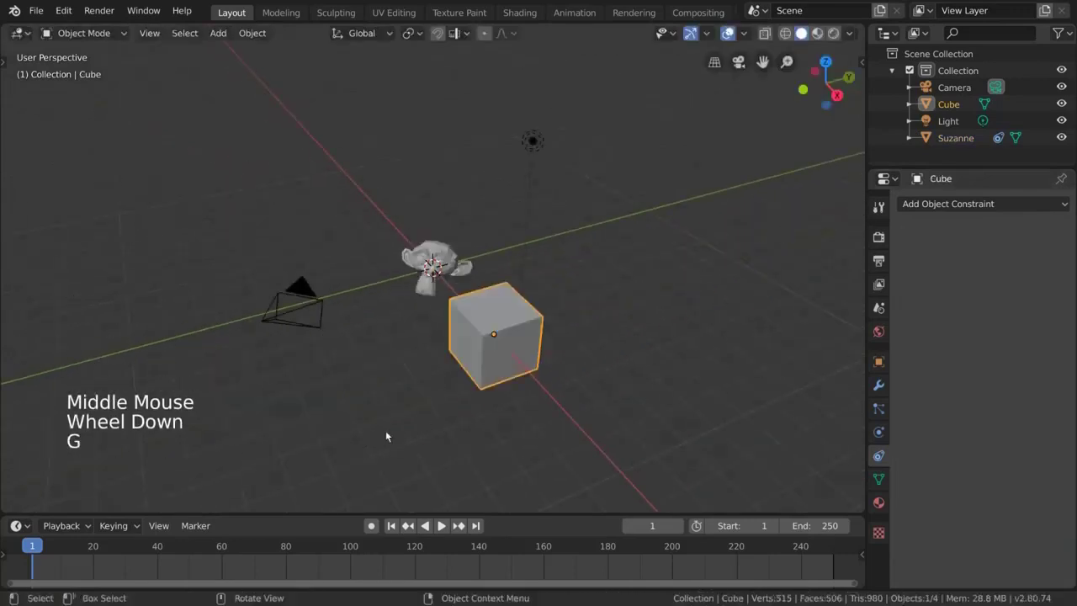
key(g)
key(g)
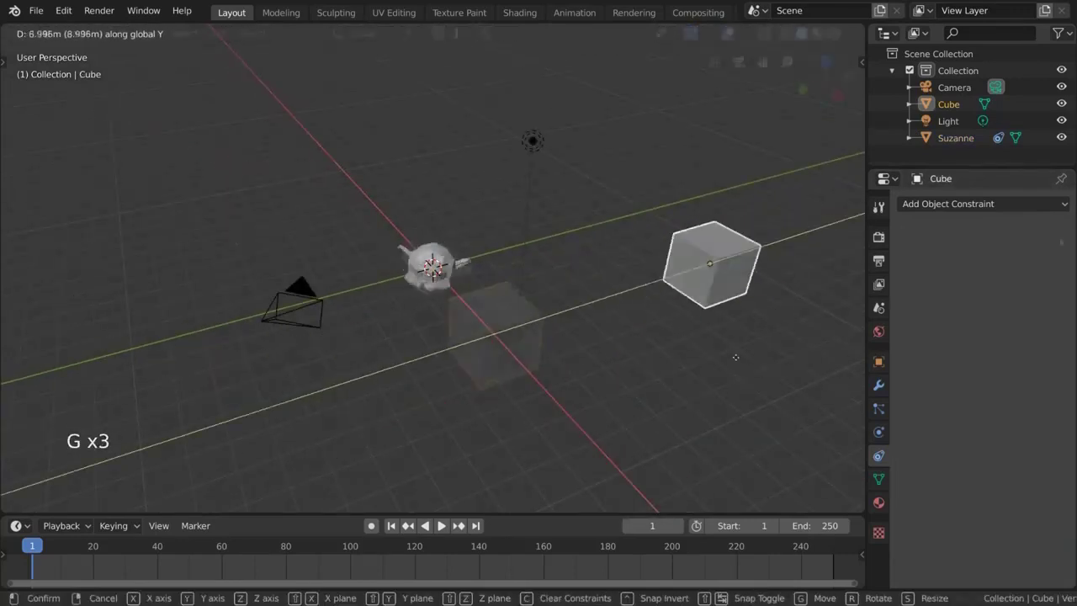
click(456, 261)
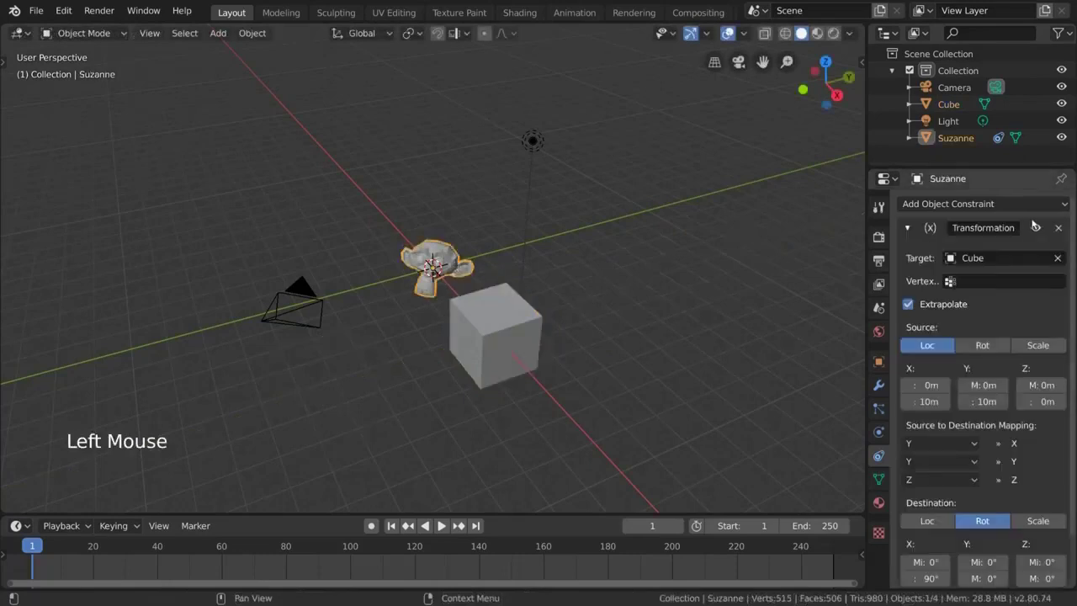
Replace the Transformation constraint with a Limit Distance constraint targeting the Cube
click(1061, 227)
click(1053, 206)
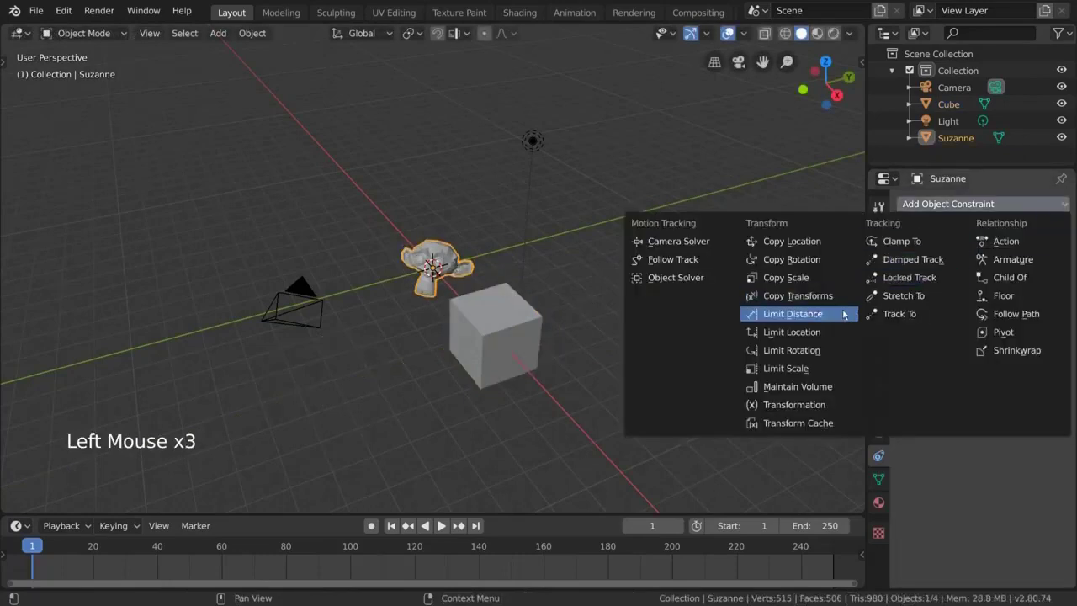
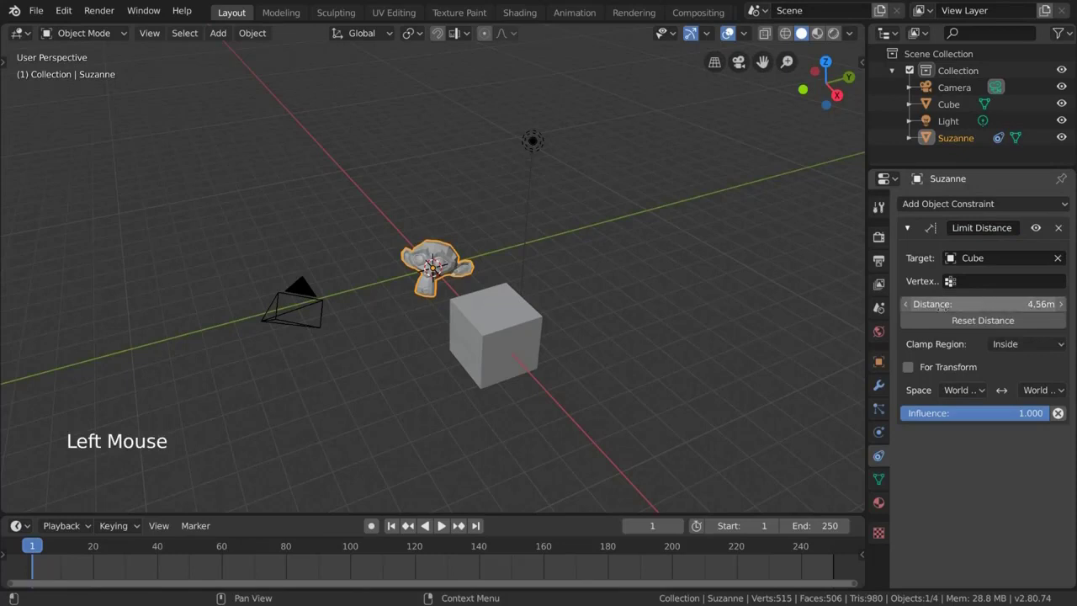
middle_click(622, 311)
scroll(up, 3)
middle_click(658, 300)
middle_click(616, 297)
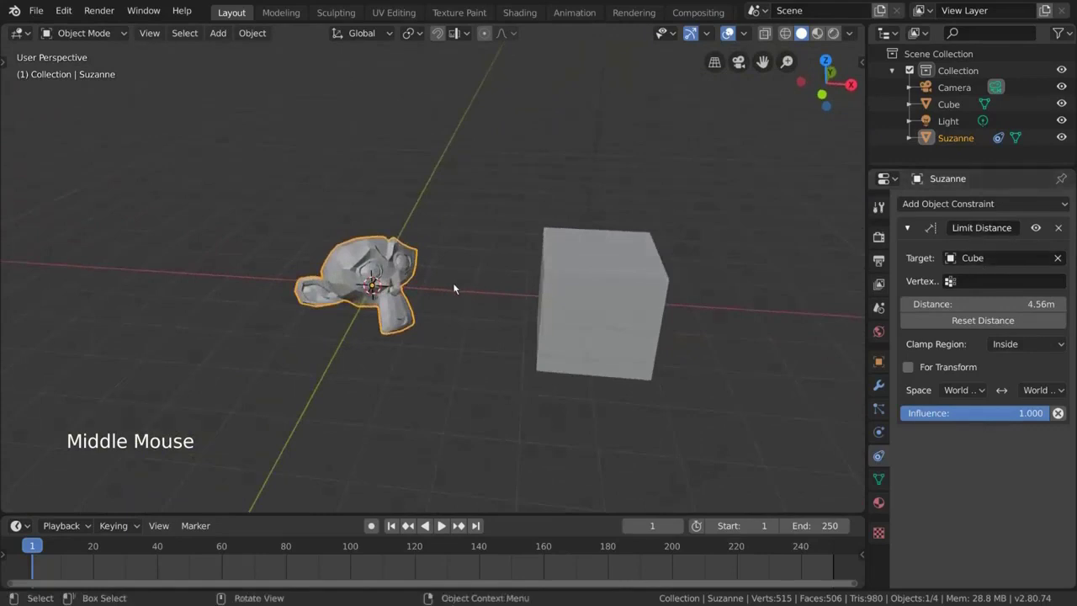
Test by grabbing Suzanne toward the Cube, then set Clamp Region to Outside at 4.56 m
key(g)
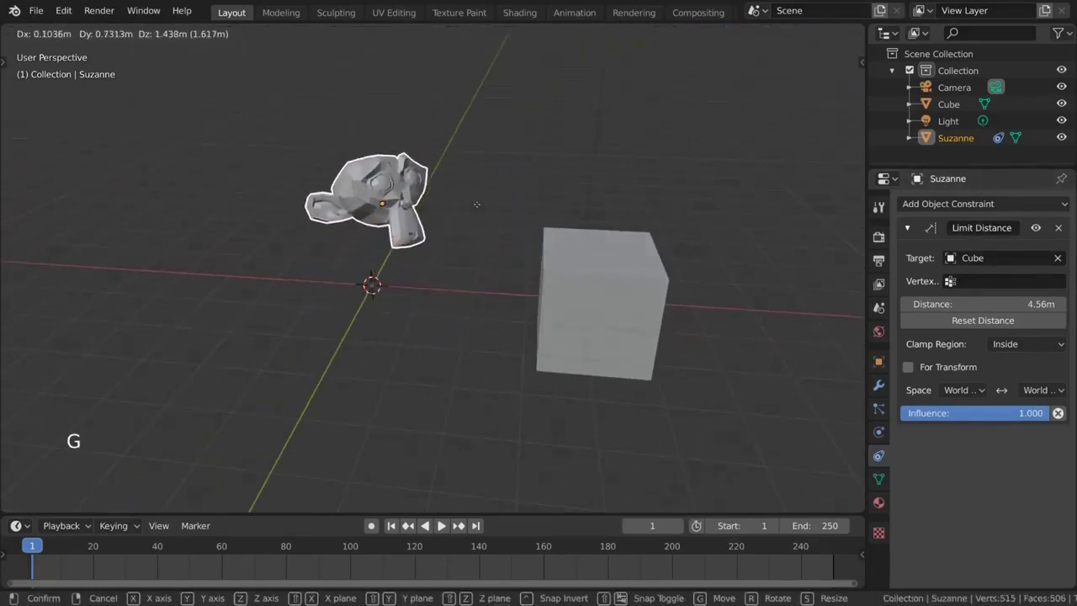
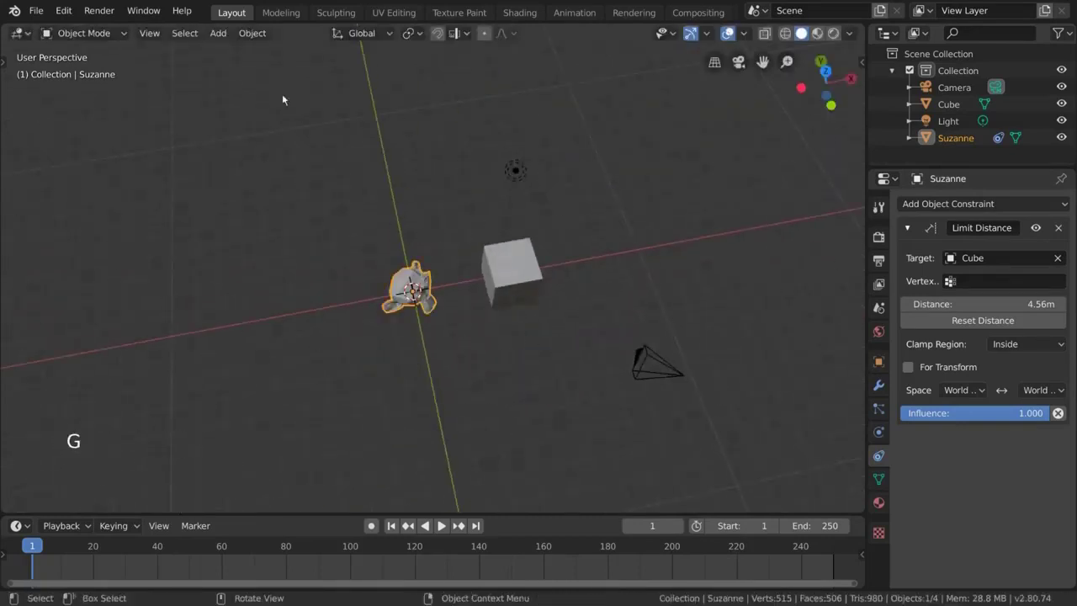
middle_click(542, 194)
scroll(up, 3)
click(1049, 346)
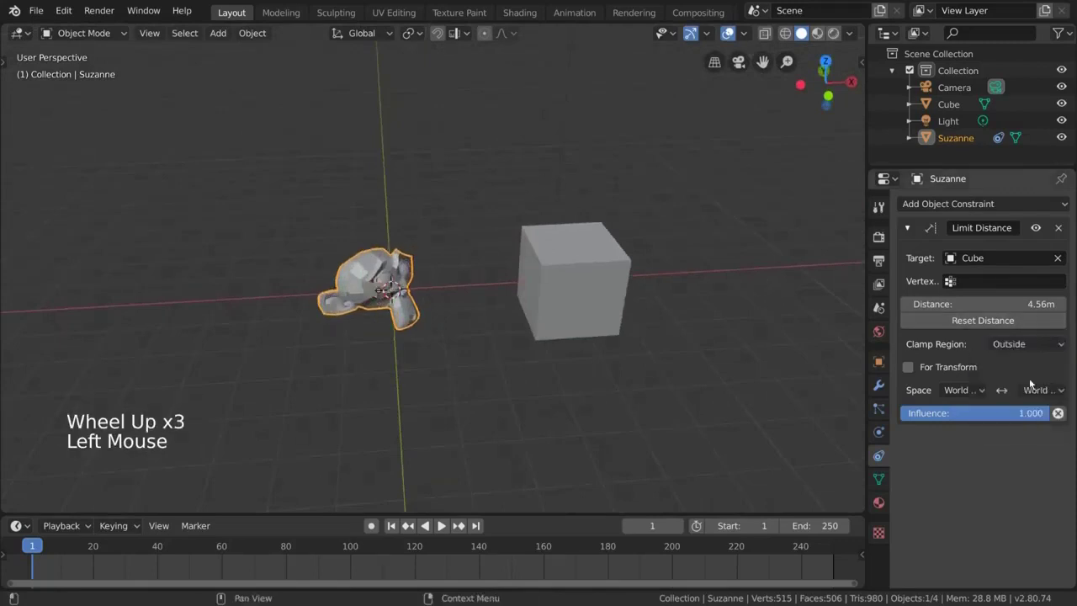
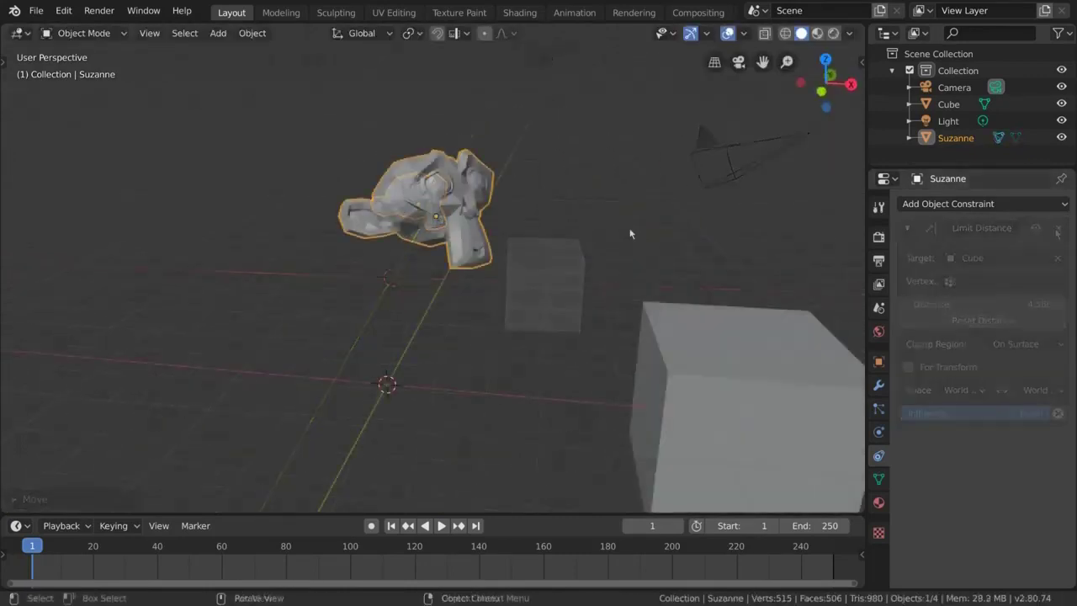
Scale Suzanne up somewhat and confirm the new size
key(s)
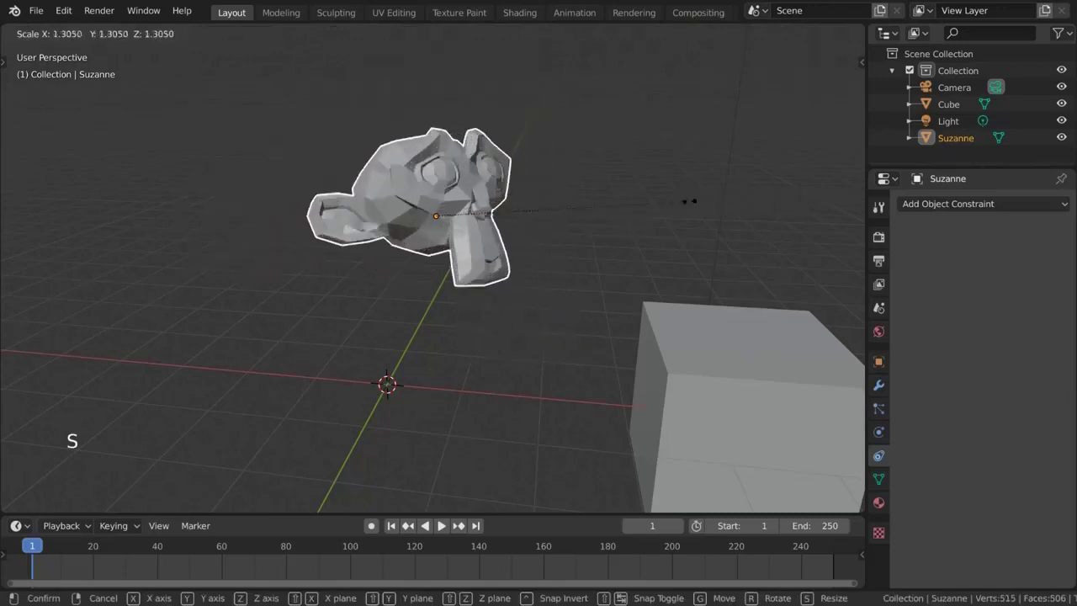
key(s)
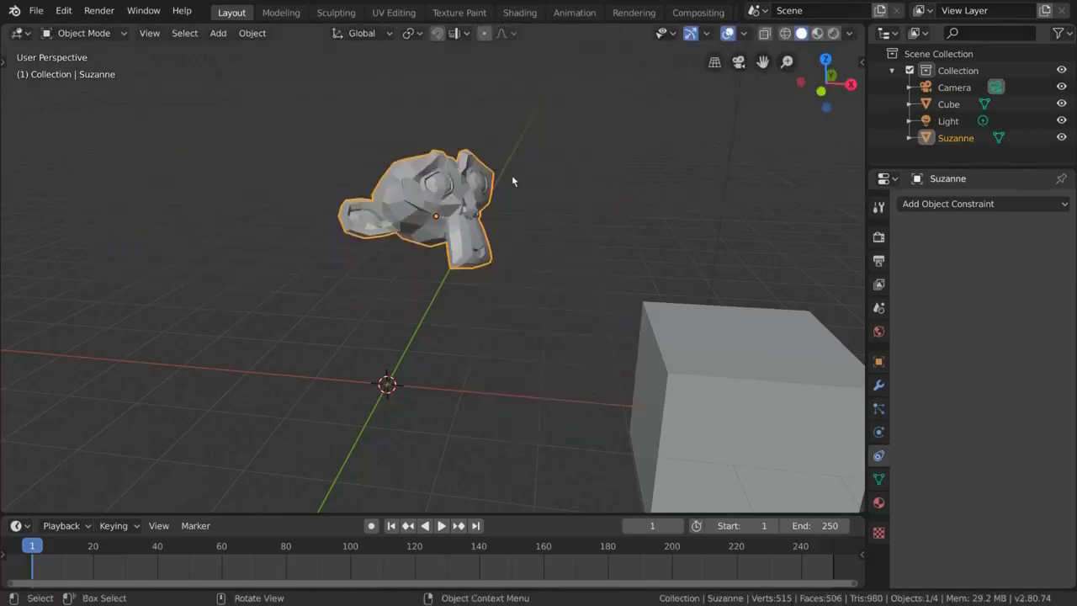
Add a Maintain Volume constraint to Suzanne and scale it to test volume preservation
click(936, 205)
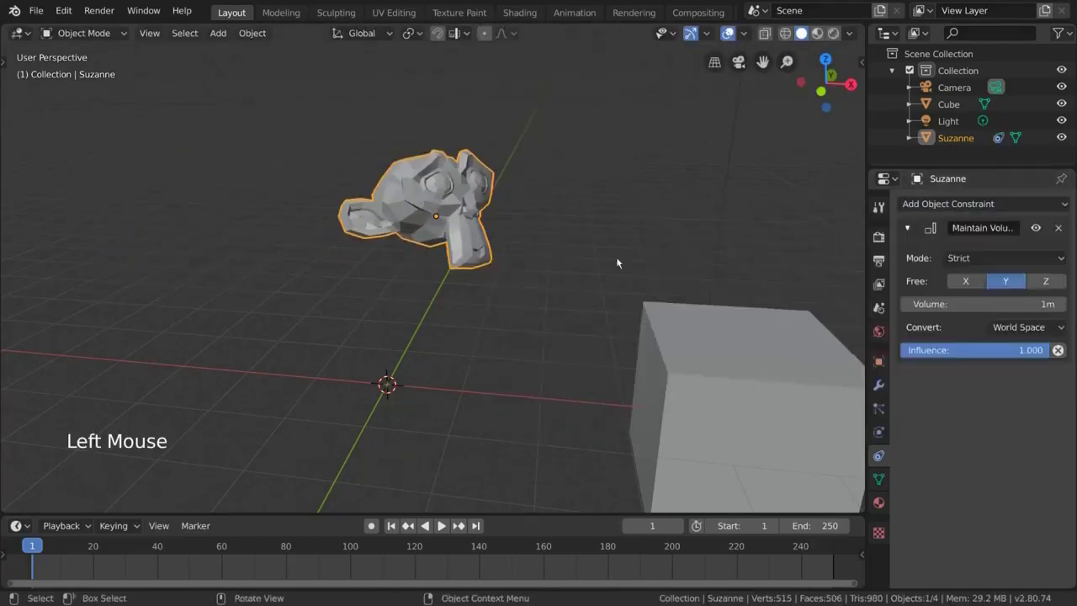
key(s)
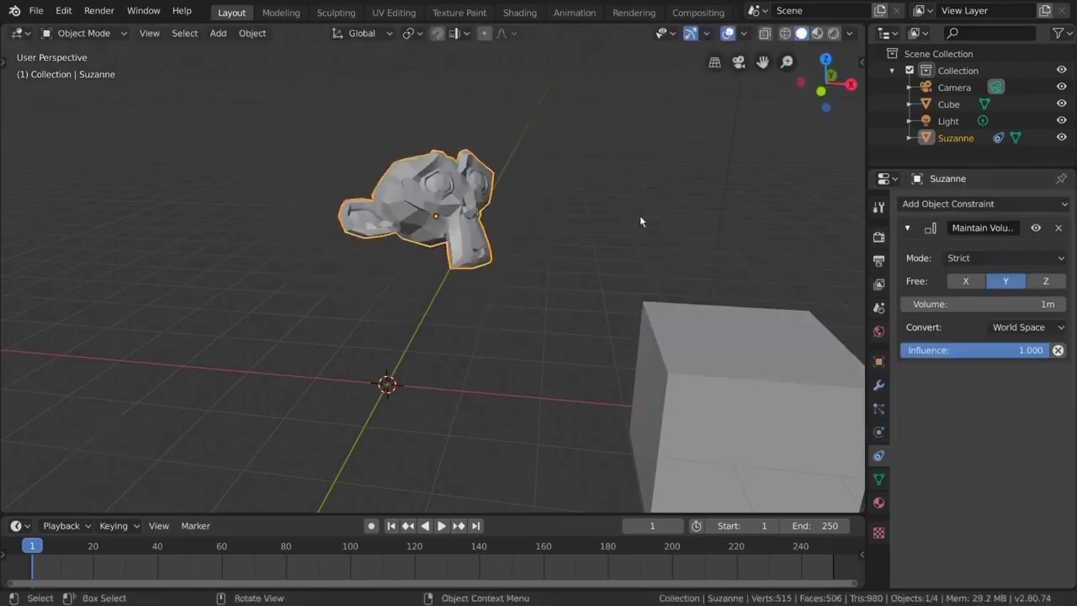
key(s)
key(s)
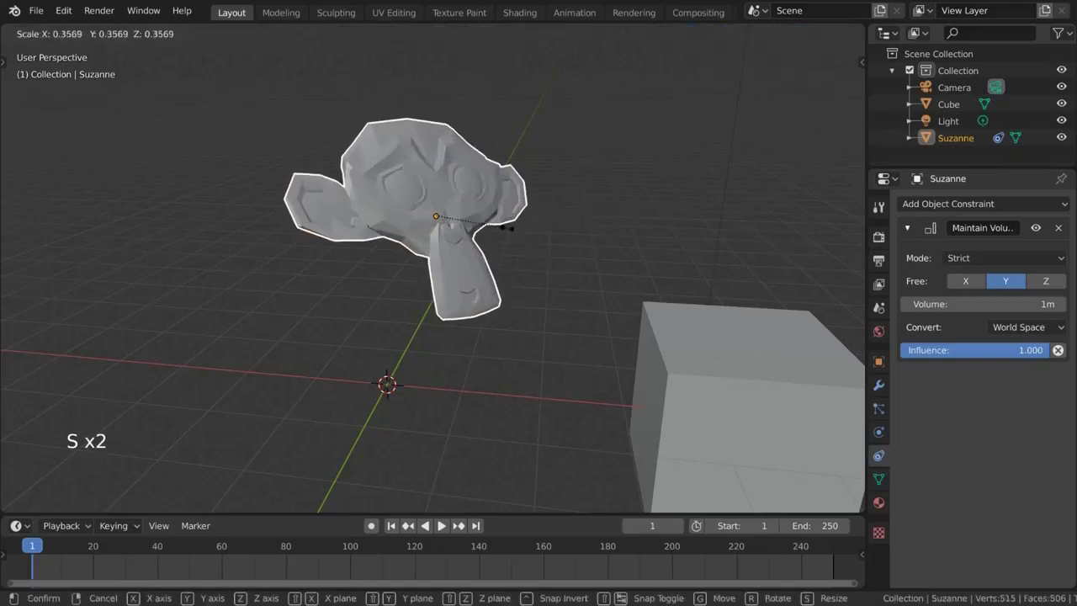
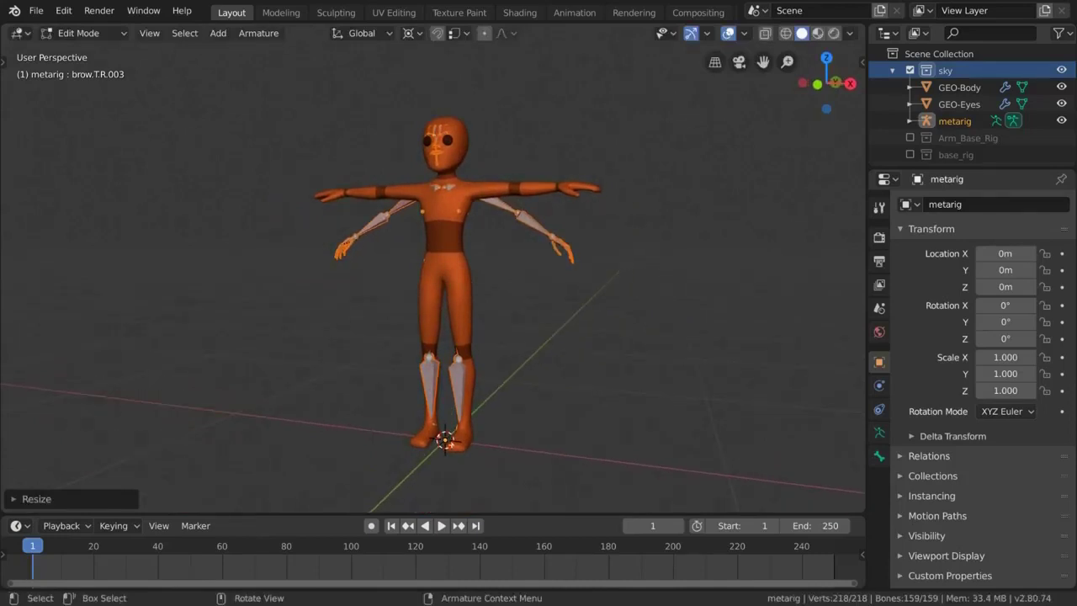
Bring up the snap pie menu before switching the body to wireframe shading
key(shift+s)
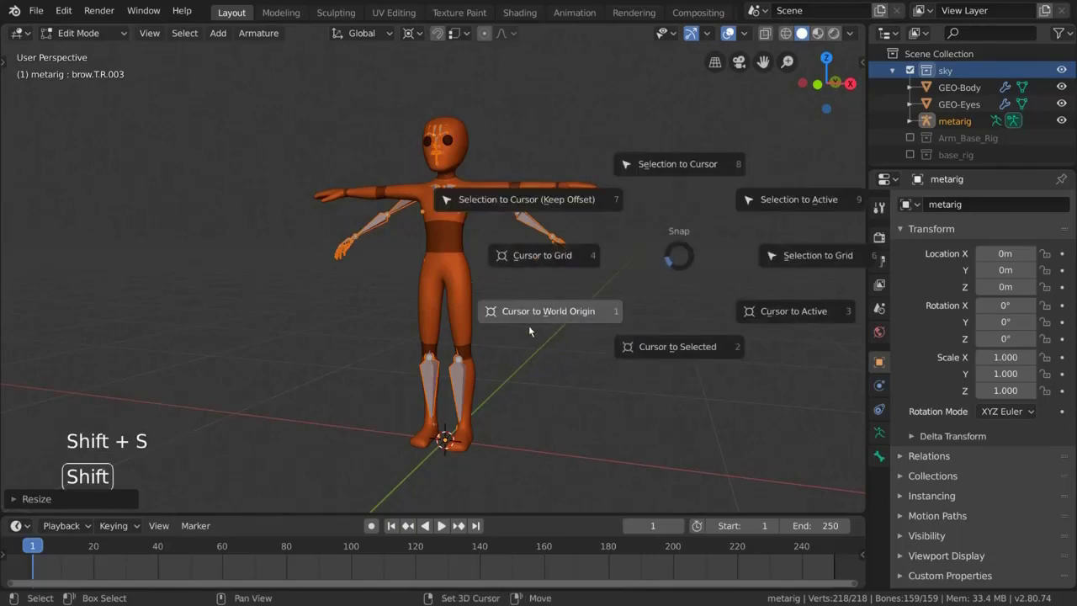
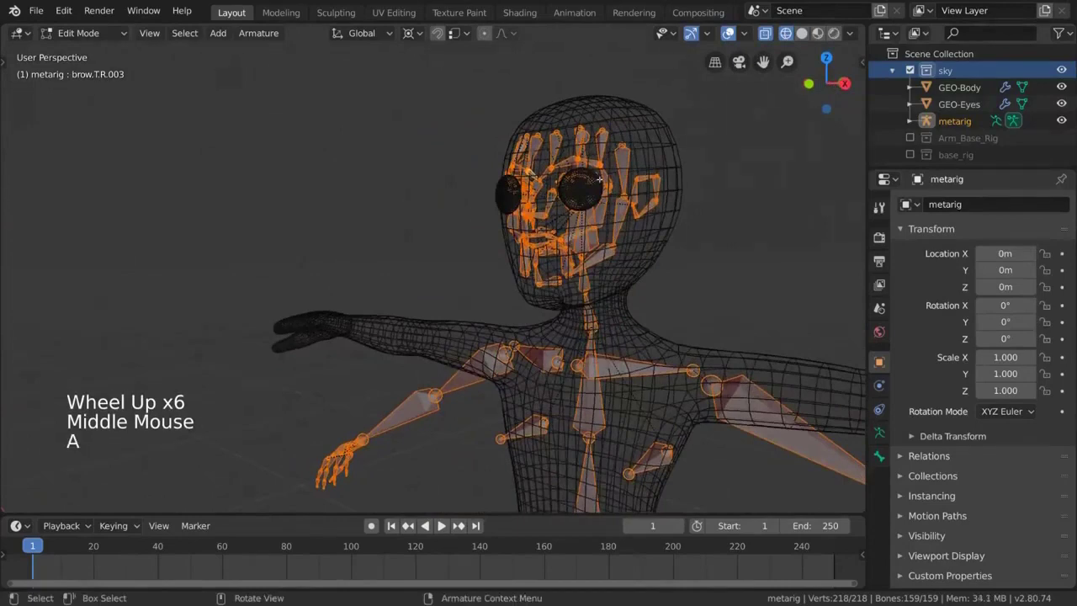
Deselect everything, then box- and circle-select all the metarig's face bones inside the head
key(alt+a)
key(b)
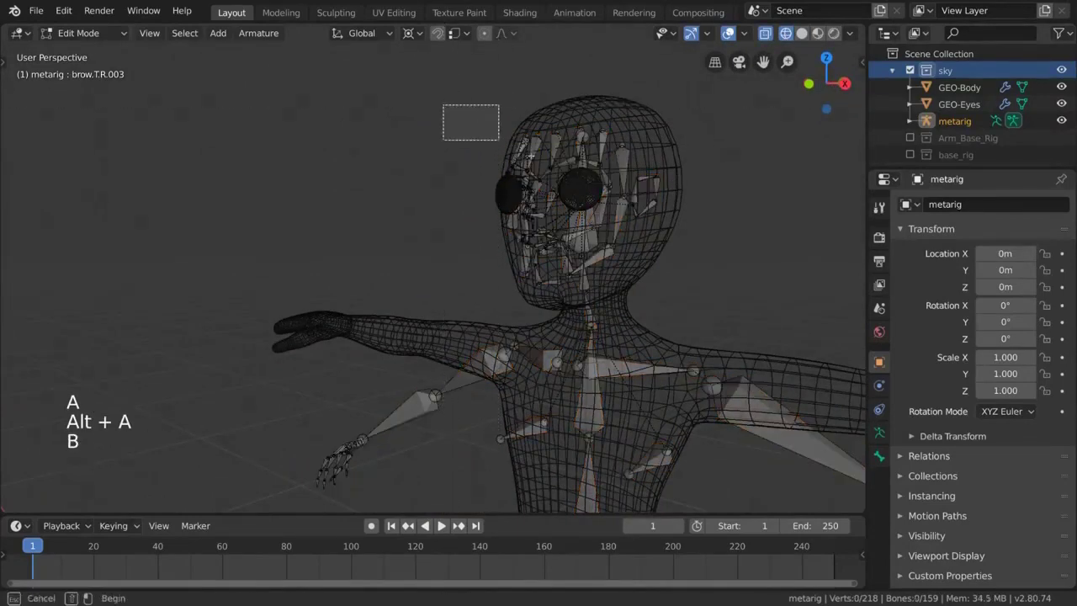
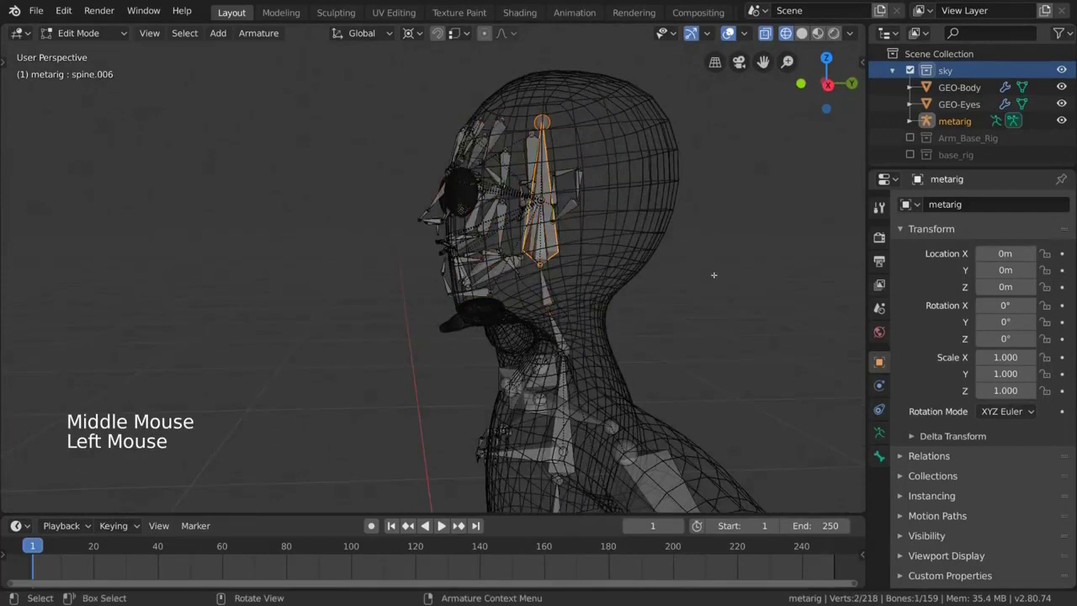
key(b)
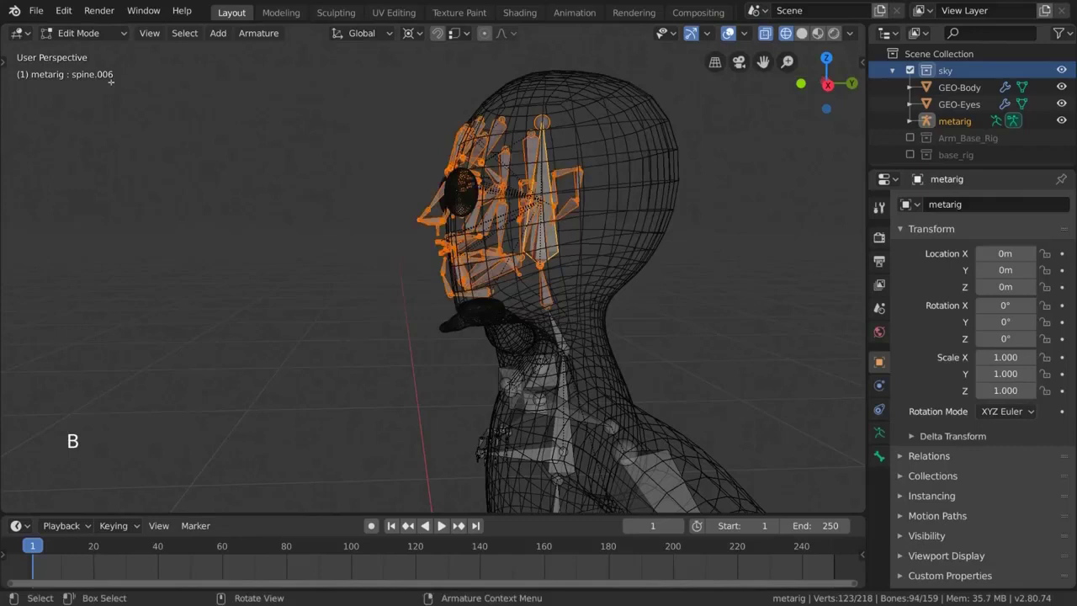
key(c)
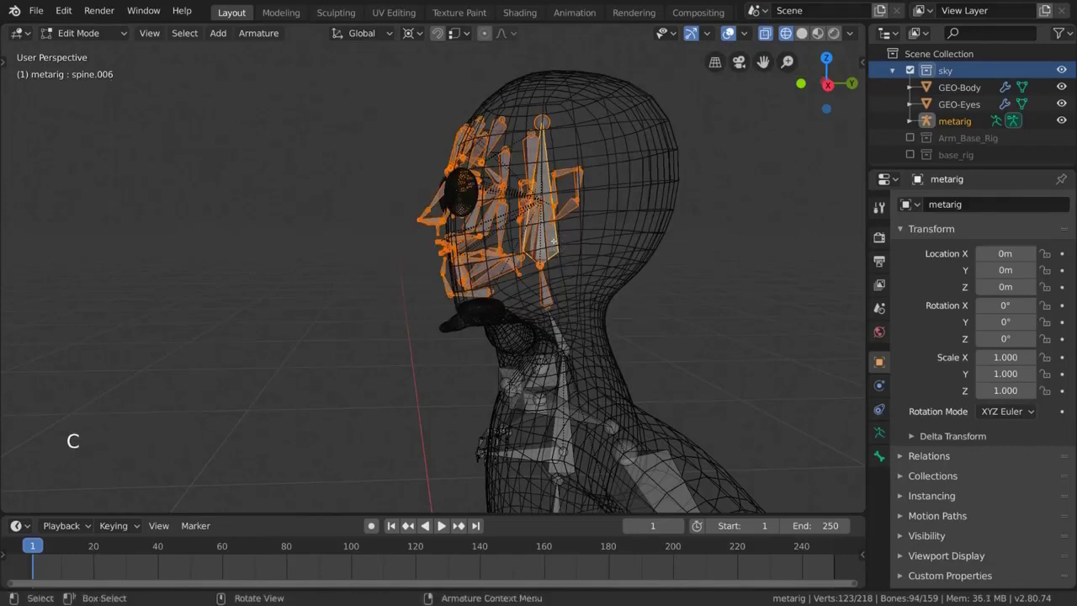
key(b)
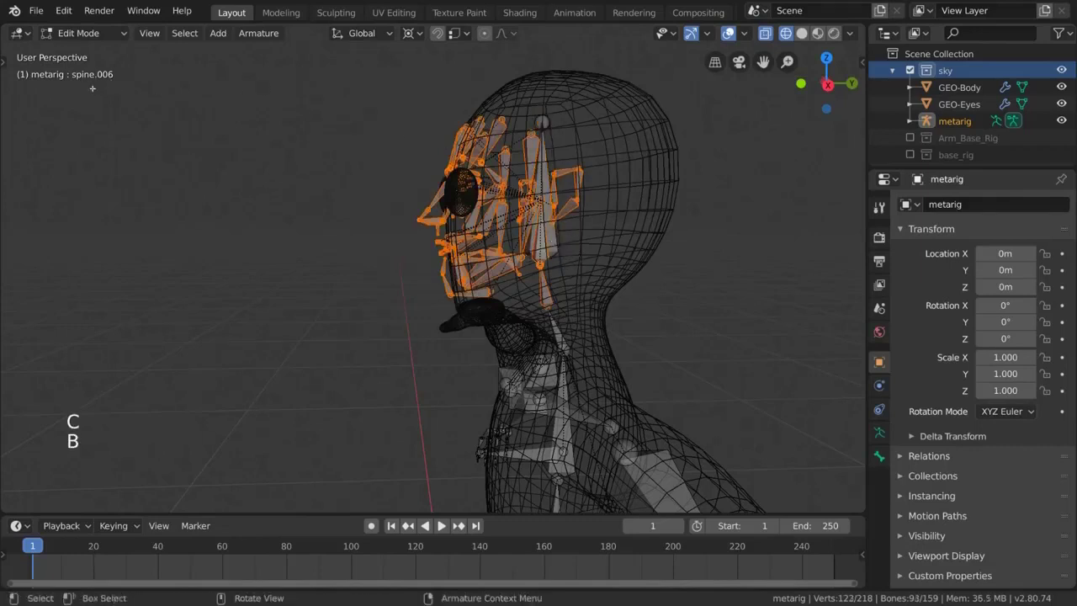
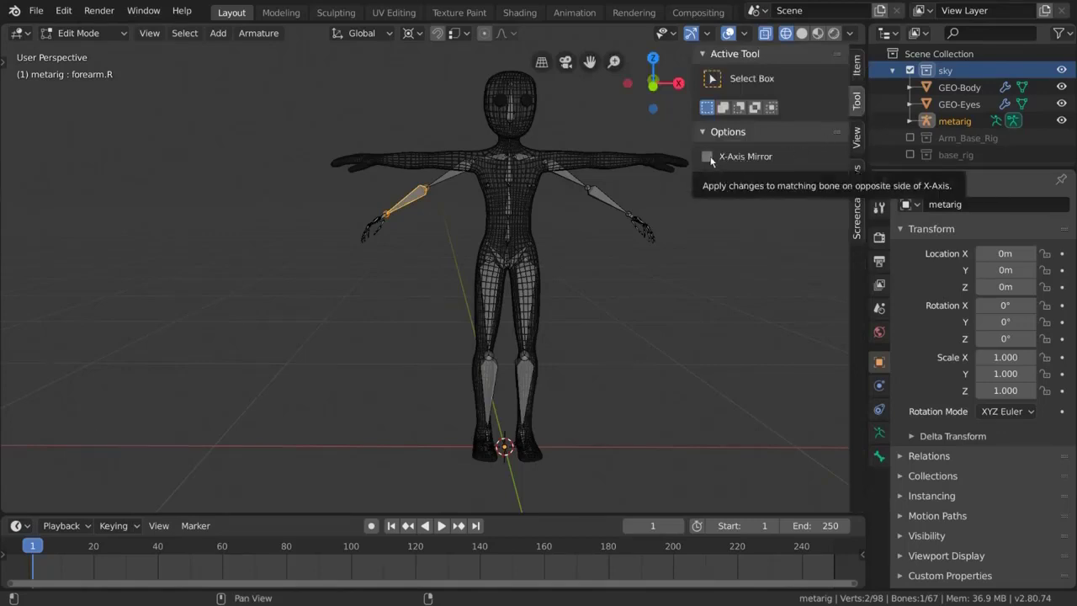
Enable X-Axis Mirror and move the forearm bones along the arms, adjusting the rotation pivot
click(717, 161)
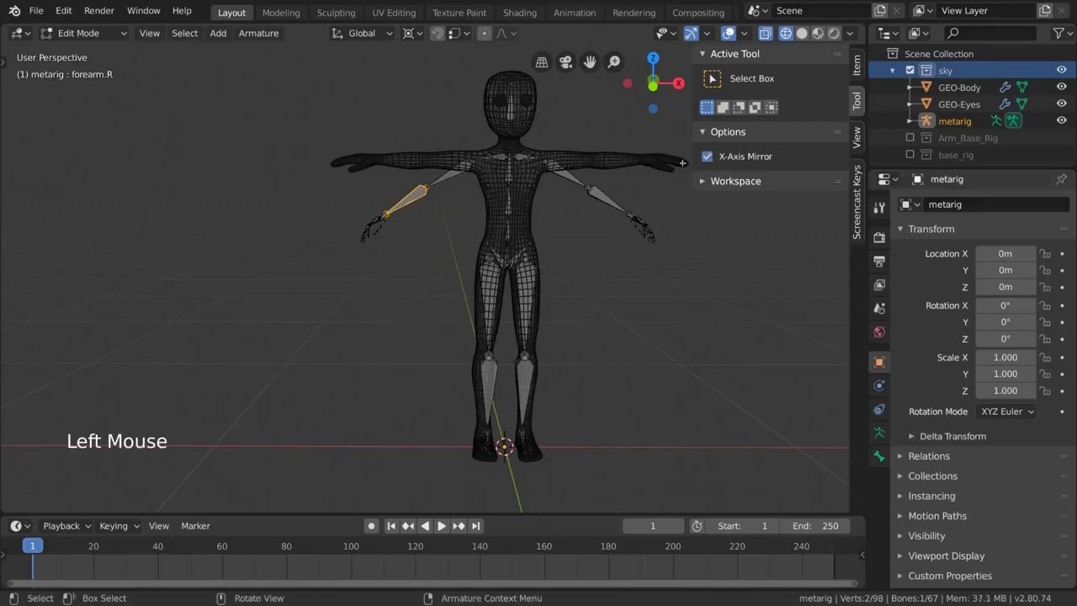
key(n)
key(g)
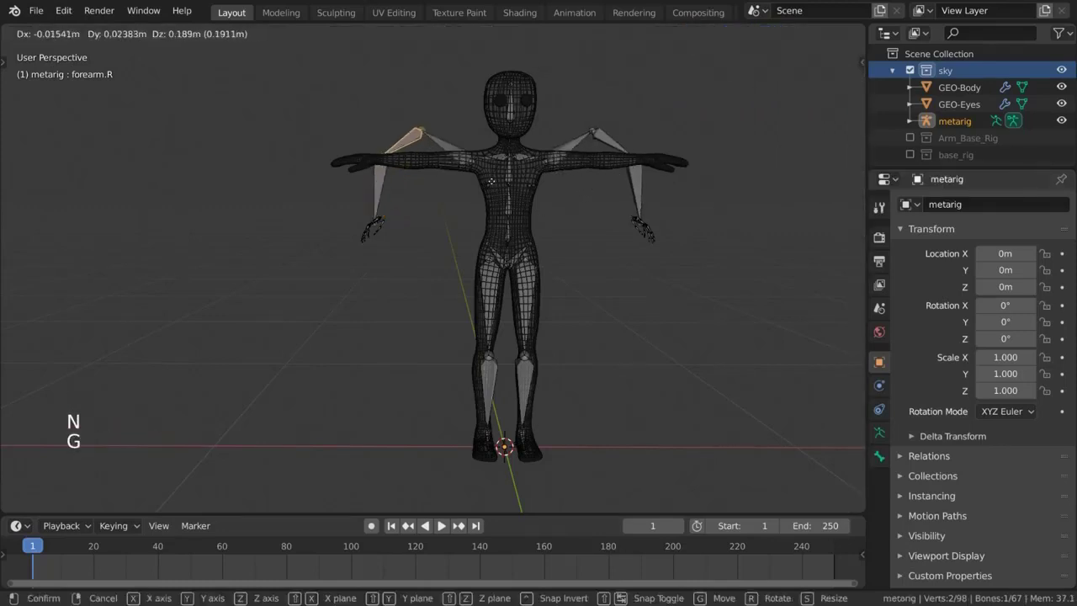
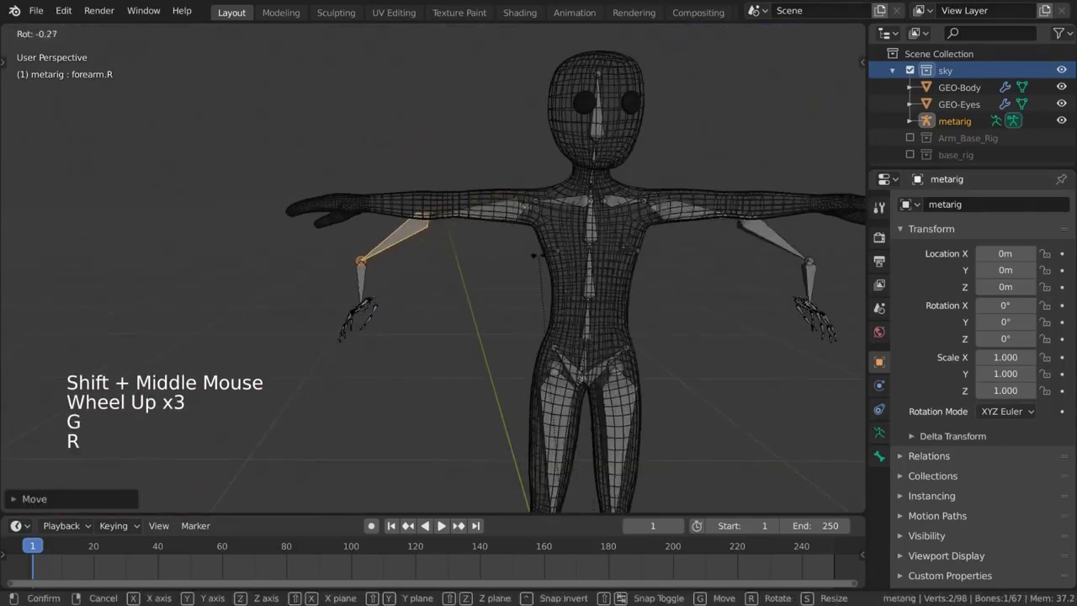
click(419, 32)
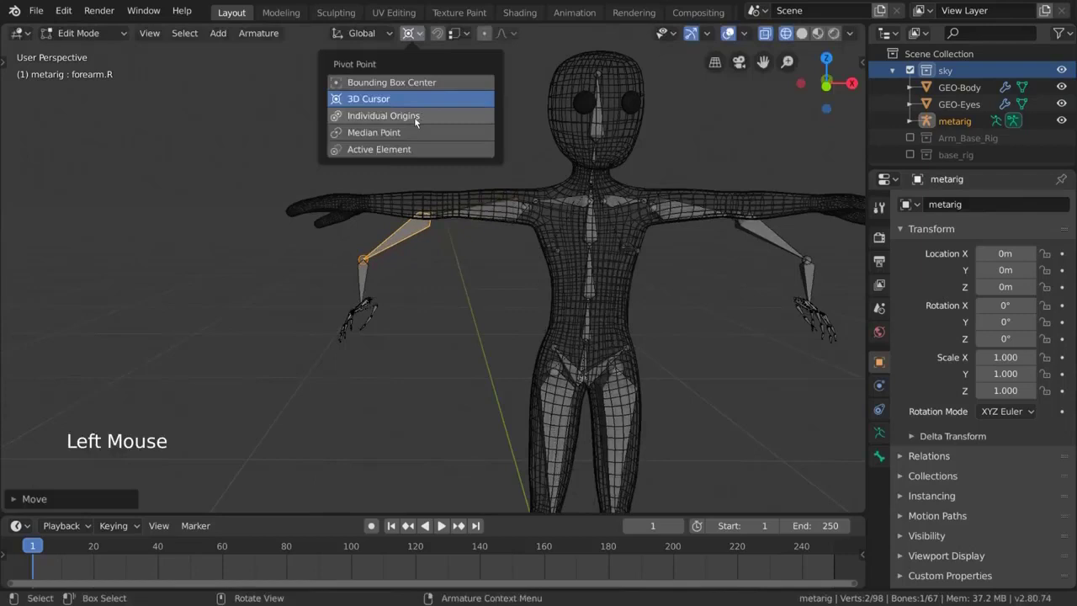
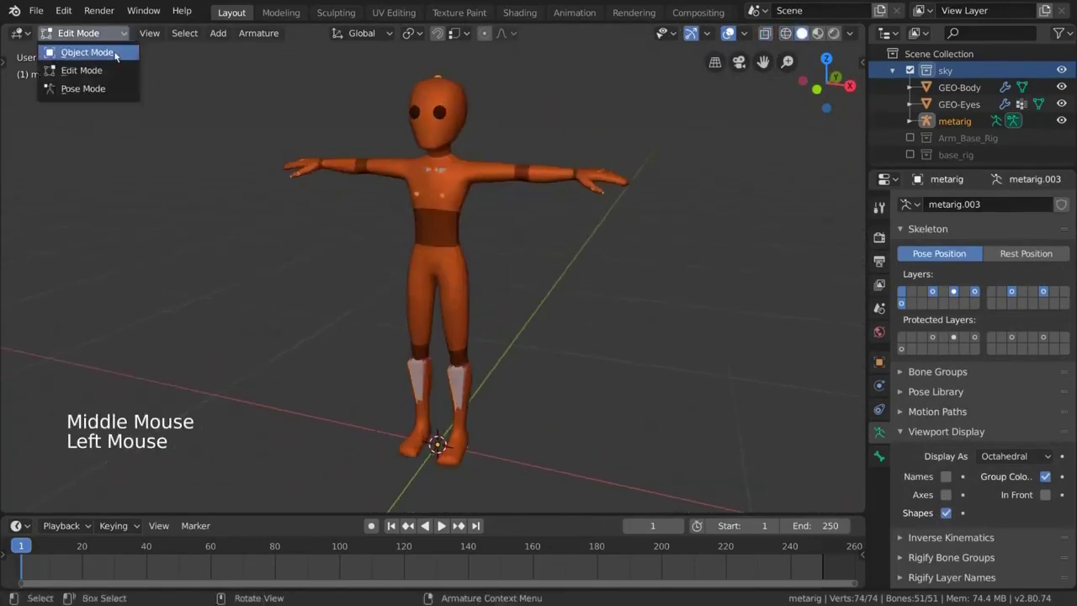
Return to Object Mode and parent the GEO-Body mesh to the metarig with Ctrl+P
click(479, 276)
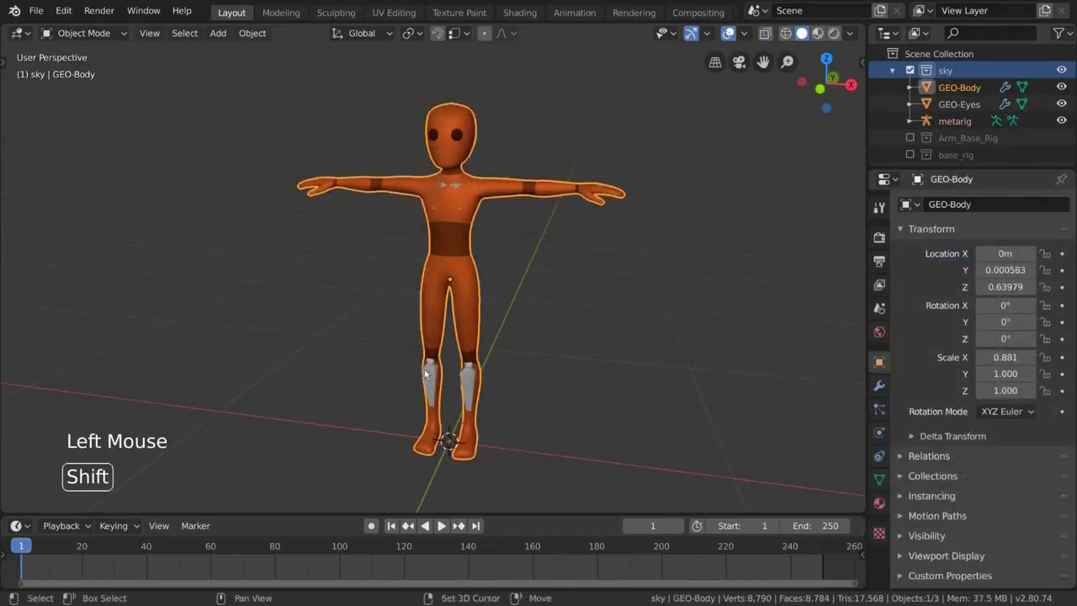
click(426, 374)
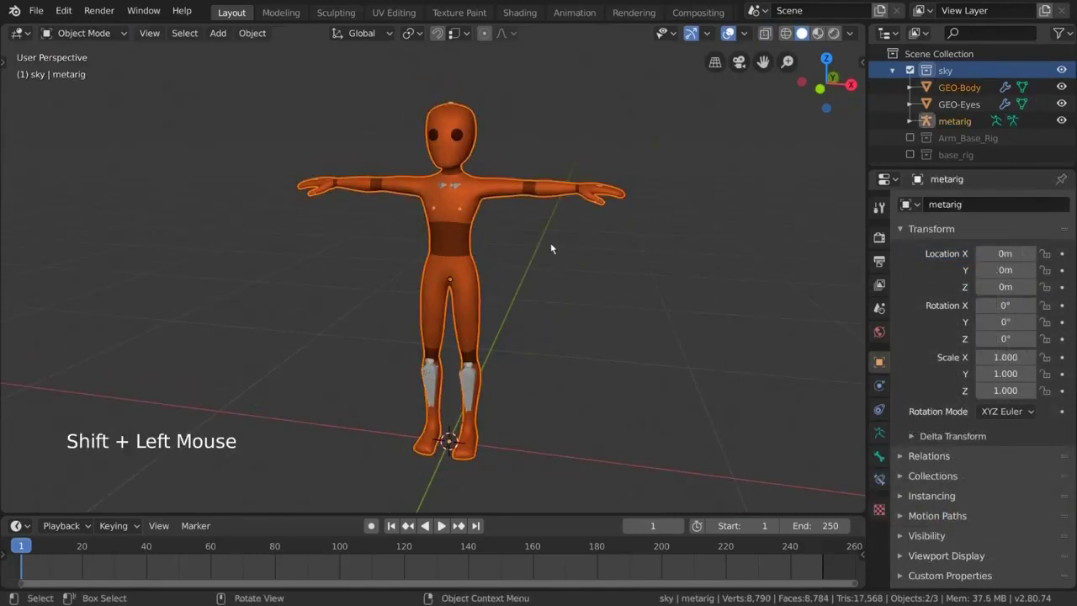
right_click(574, 248)
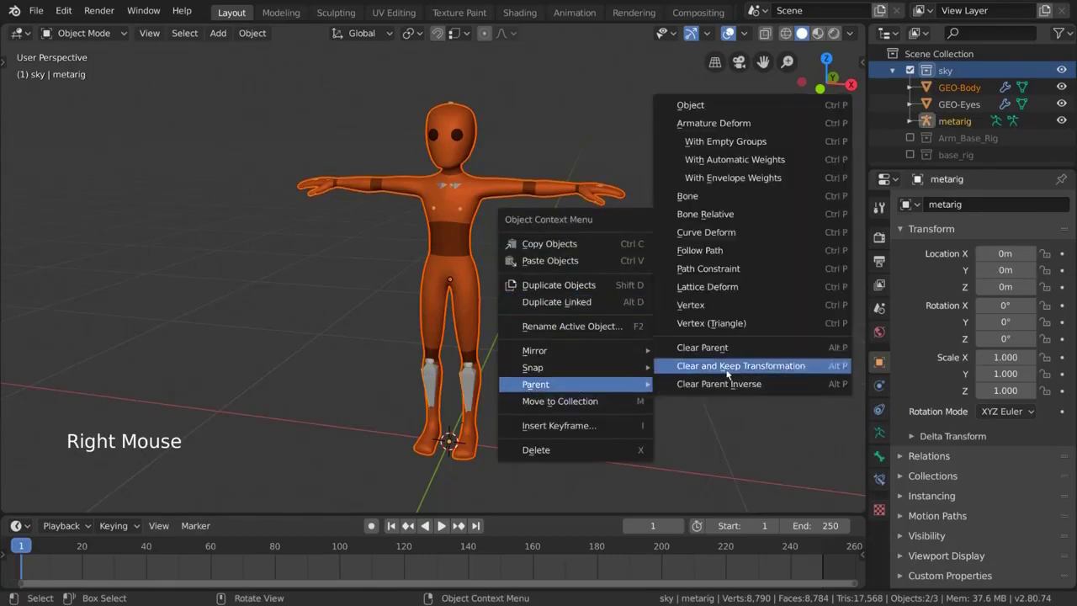
key(ctrl+p)
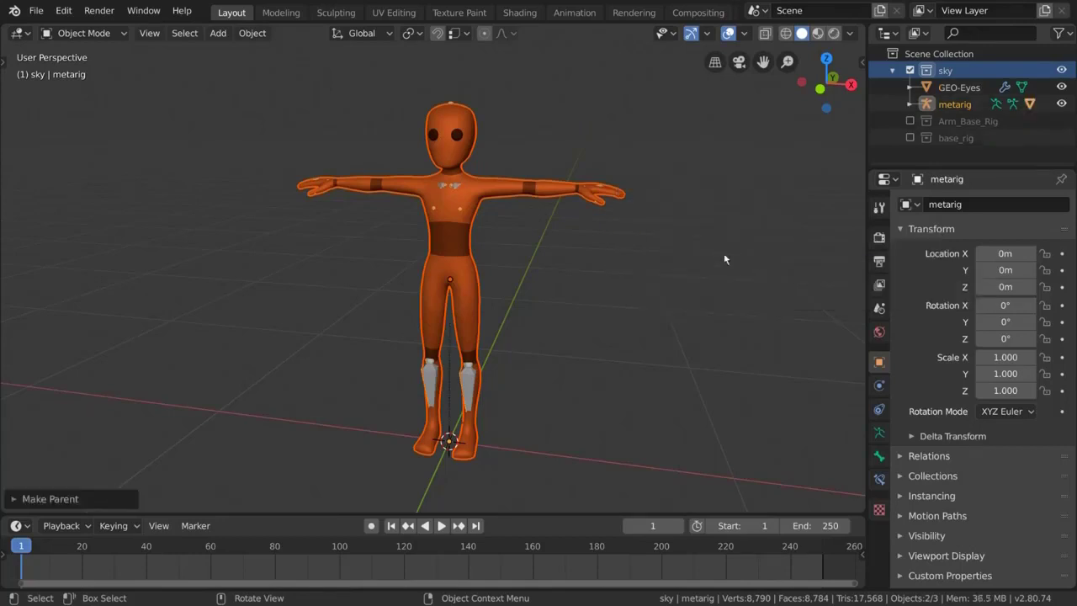
Keep only the metarig selected and switch it into Pose Mode
click(471, 373)
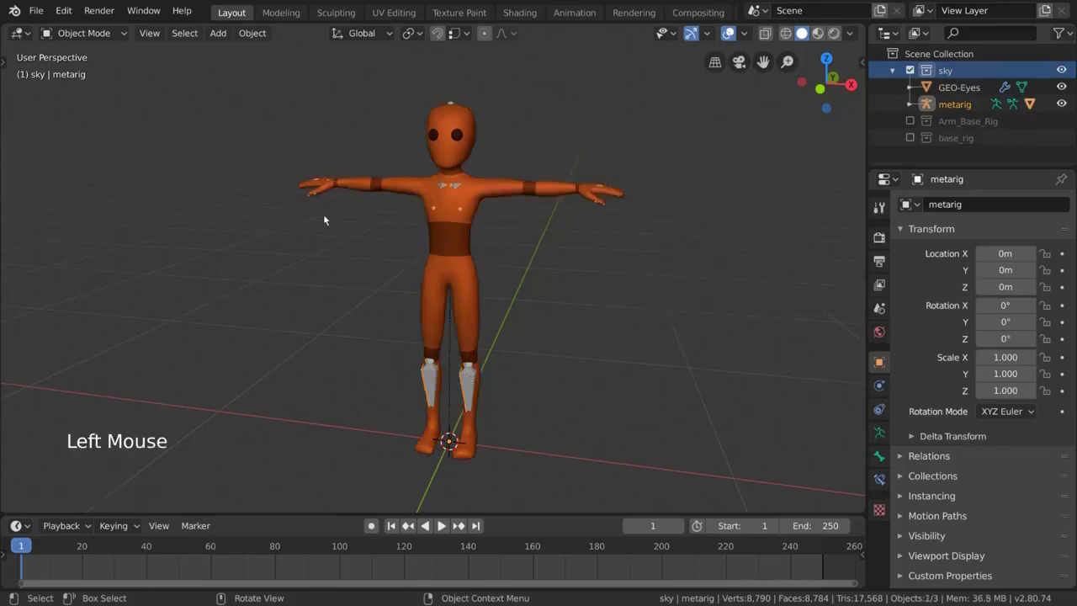
click(96, 34)
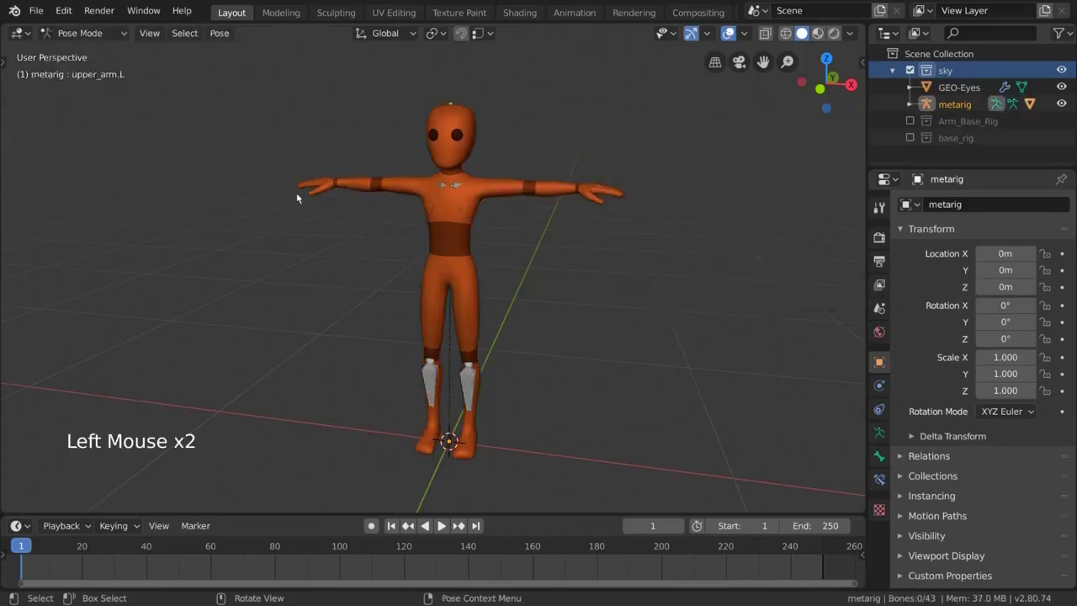
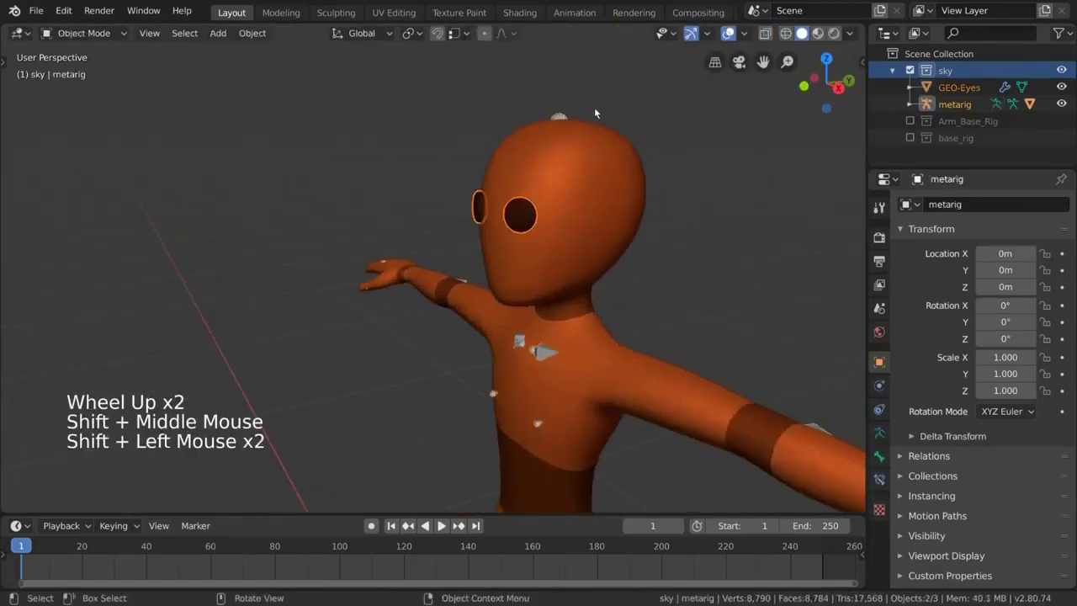
Parent the GEO-Eyes mesh to the metarig as well and return to Pose Mode
key(ctrl+p)
click(559, 110)
key(ctrl+Tab)
click(565, 152)
scroll(down, 3)
Rotate the head and right upper arm bones to test how the mesh deforms
key(r)
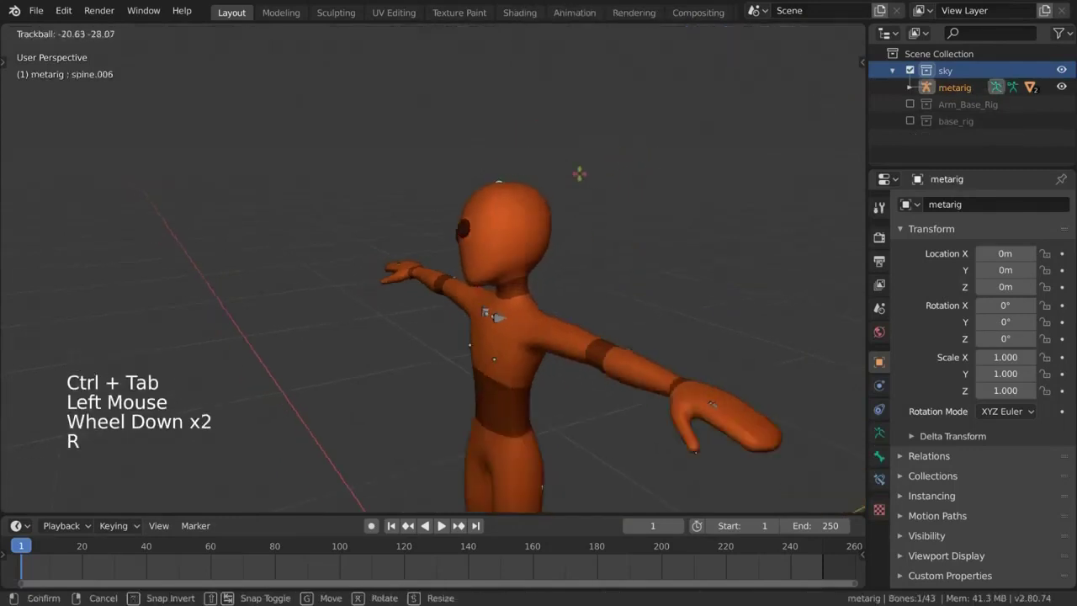
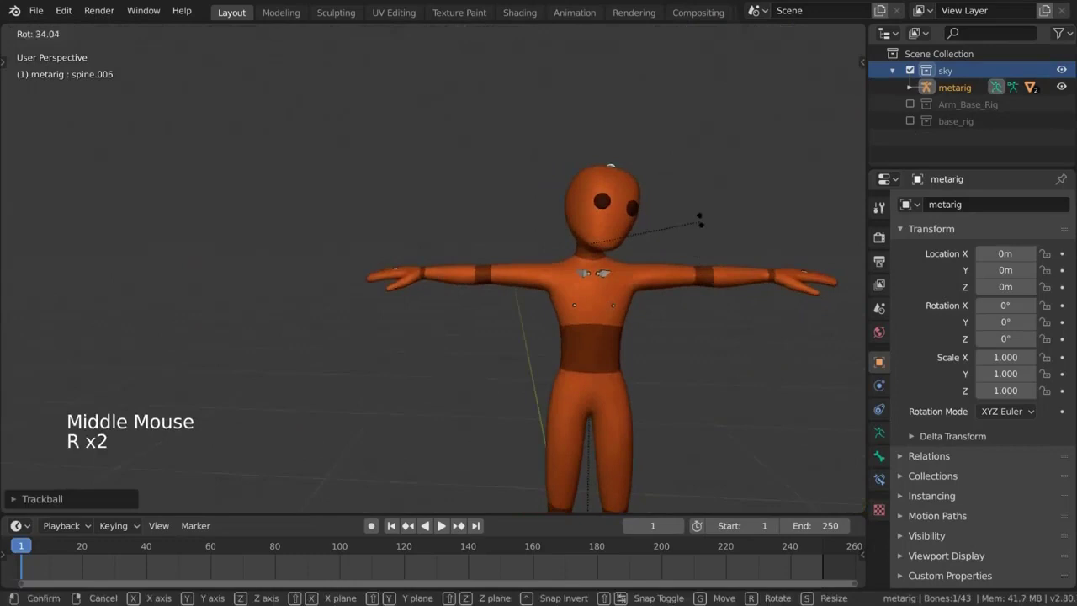
key(r)
click(516, 275)
key(r)
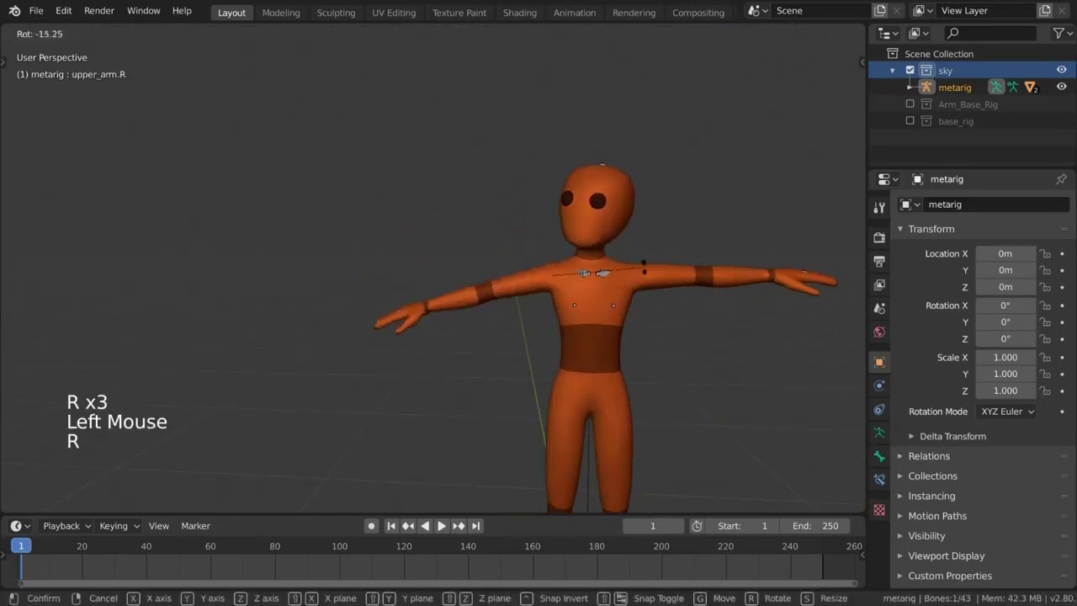
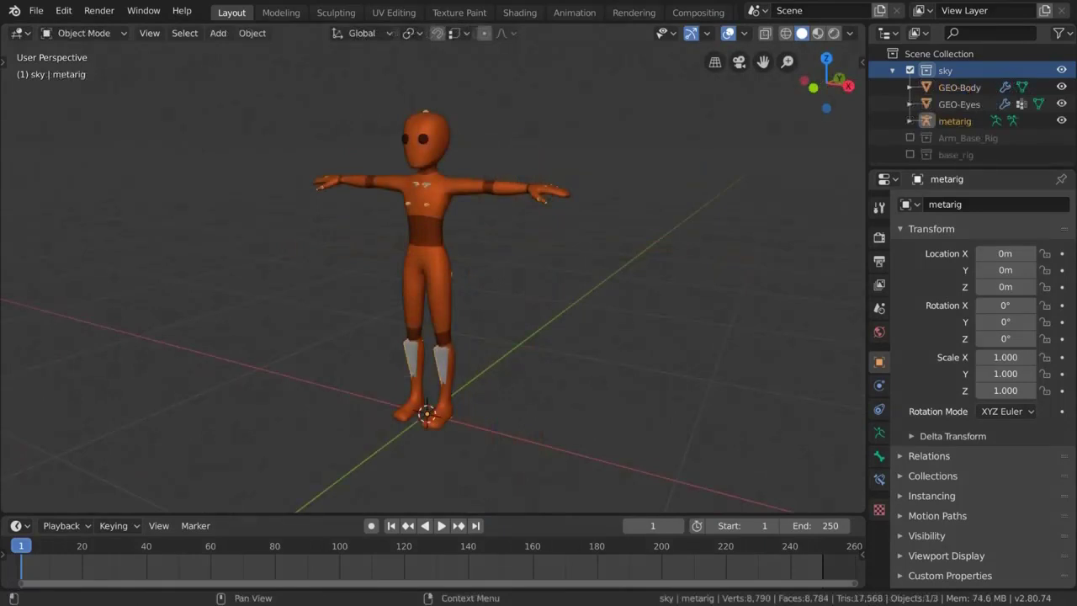
middle_click(548, 253)
click(227, 41)
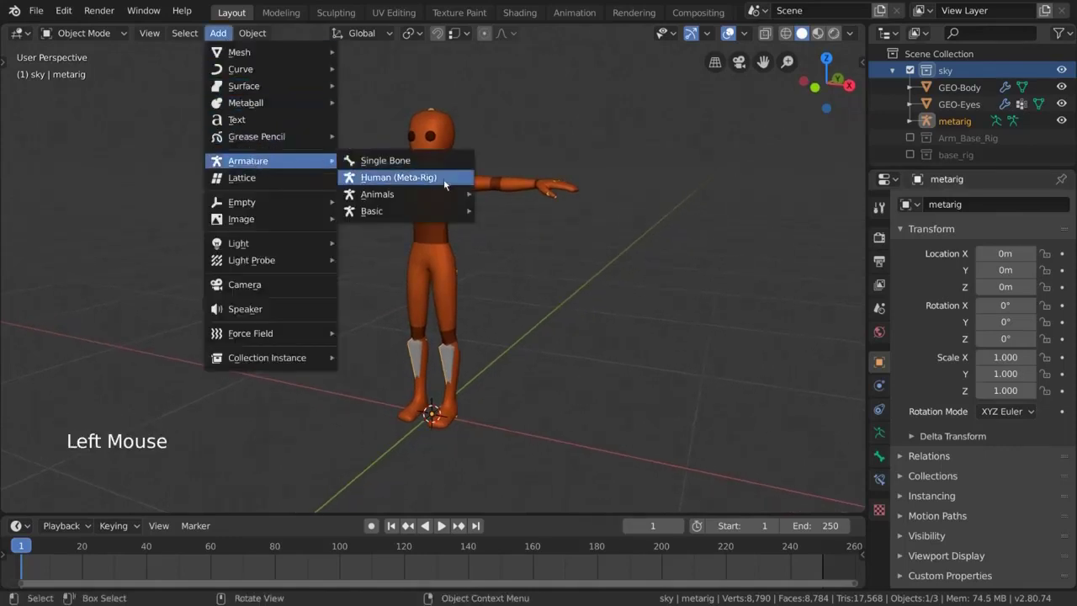
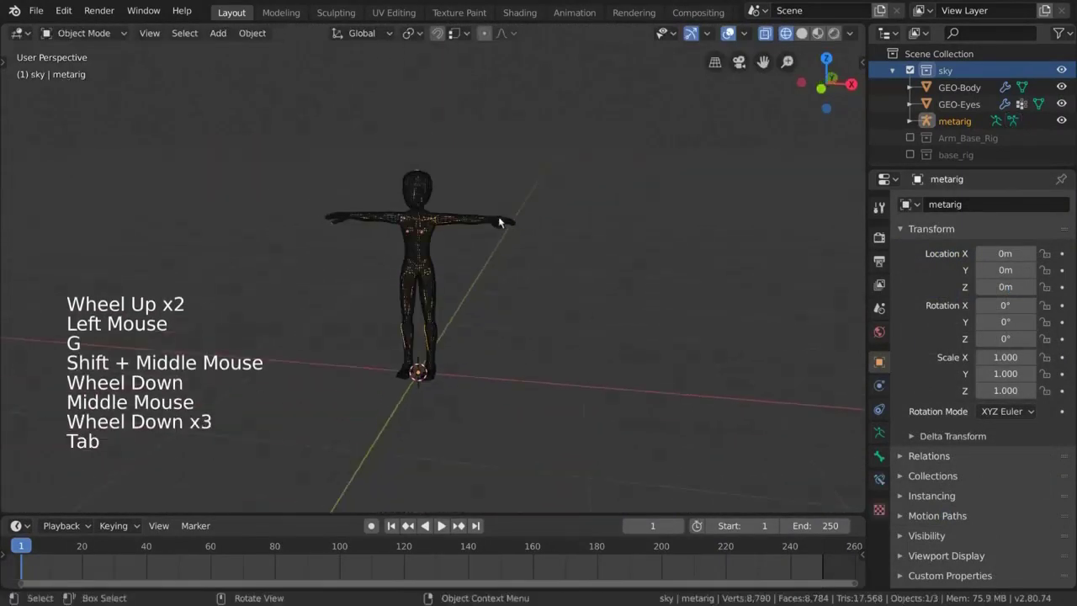
scroll(up, 3)
key(z)
middle_click(573, 250)
key(shift+a)
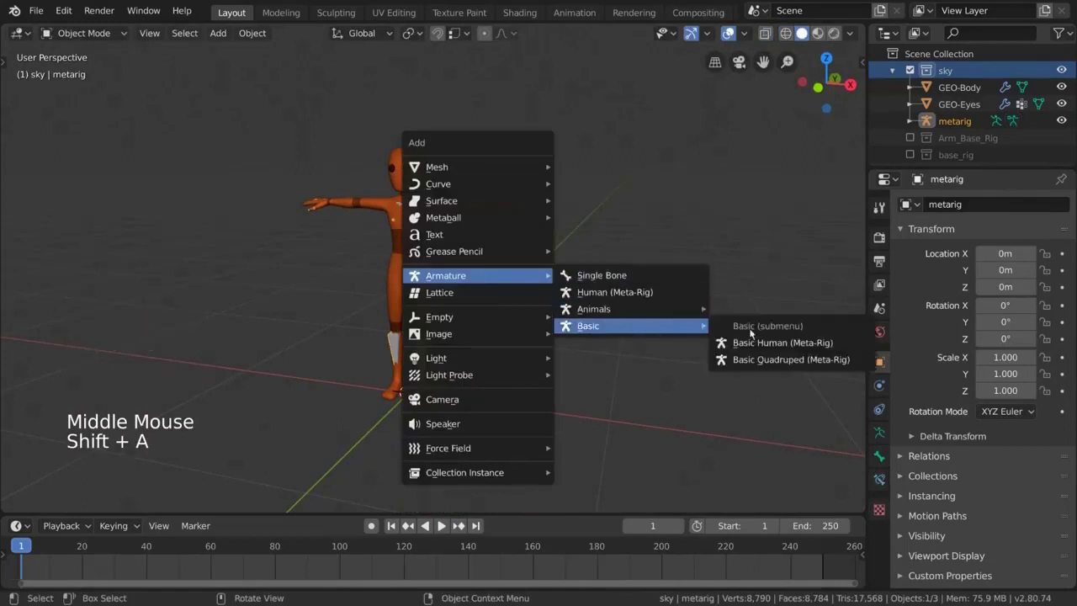
scroll(down, 3)
middle_click(483, 282)
key(g)
middle_click(490, 177)
middle_click(516, 205)
scroll(up, 3)
key(z)
click(464, 396)
click(457, 396)
middle_click(482, 341)
scroll(up, 3)
middle_click(533, 371)
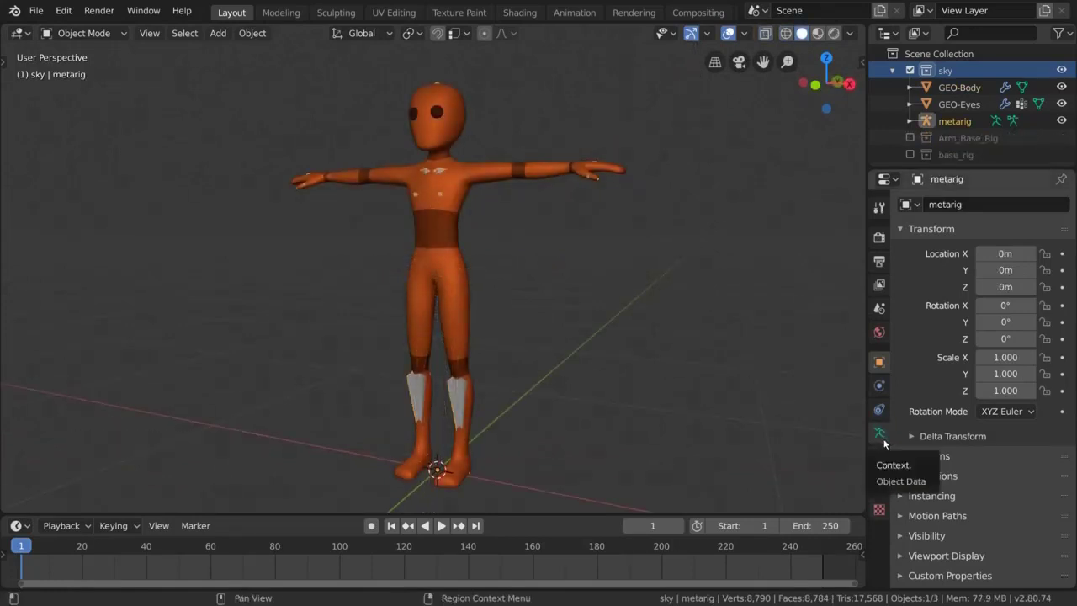
In the metarig's Object Data properties, run Rigify's Generate Rig to create the control rig
click(885, 443)
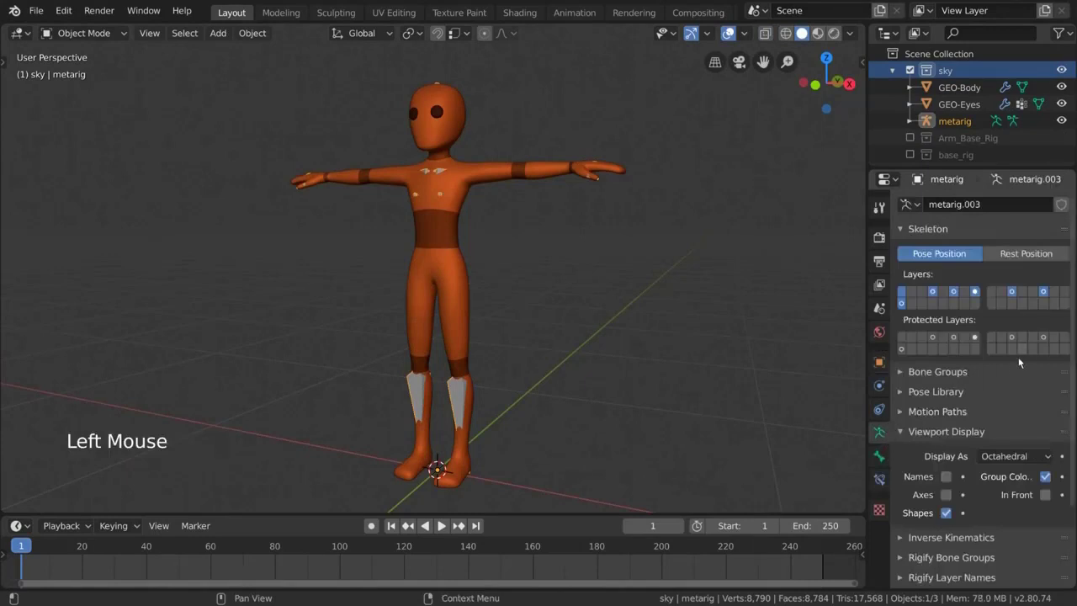
scroll(down, 3)
scroll(down, 3)
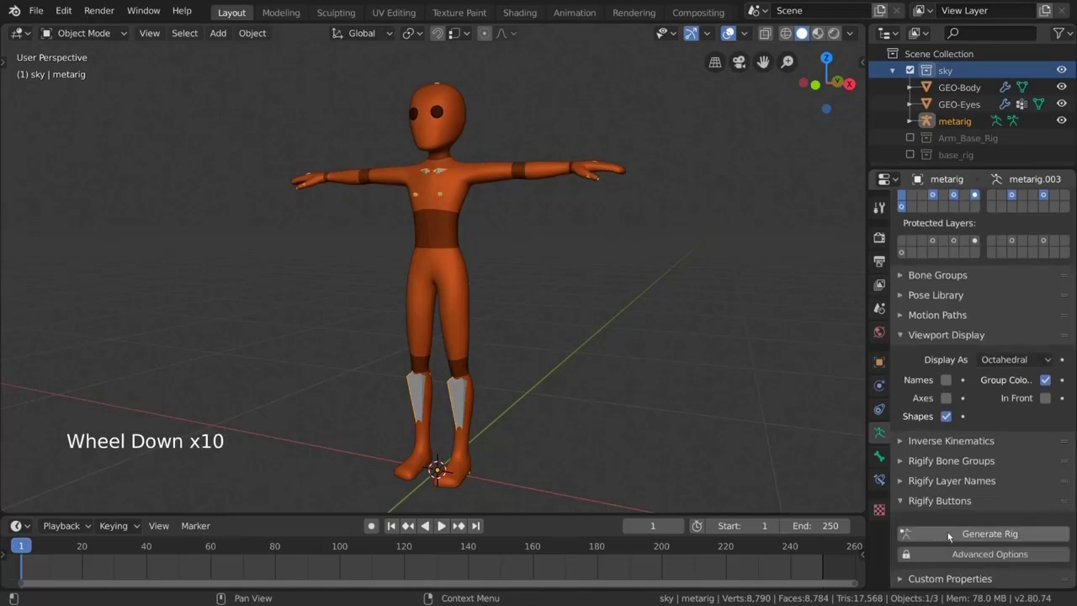
click(1036, 535)
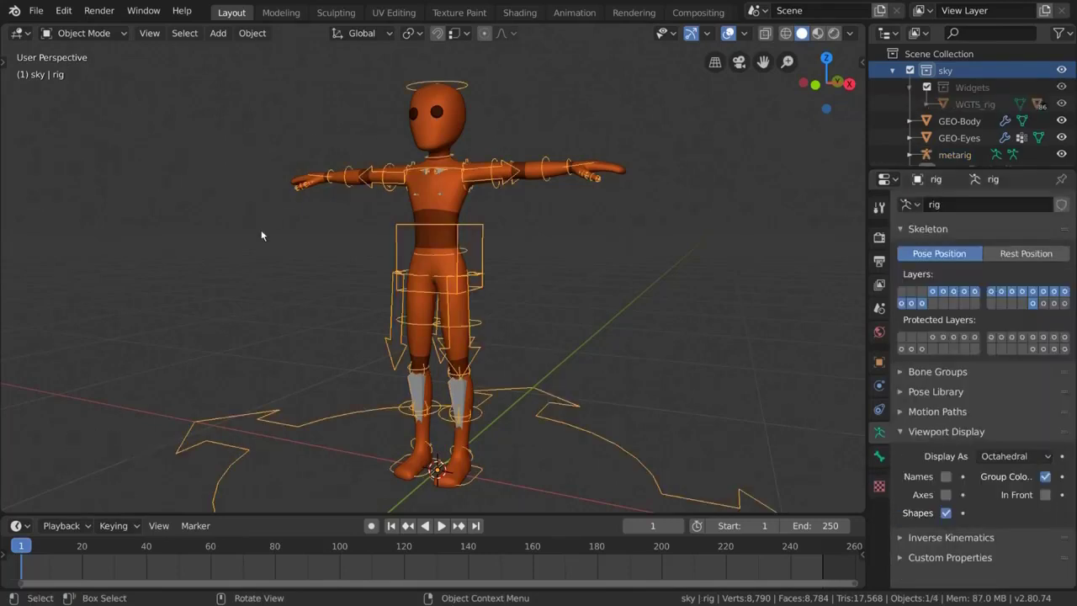
Orbit and zoom around the character to inspect the new rig and its widget shapes
scroll(down, 3)
middle_click(504, 303)
scroll(up, 3)
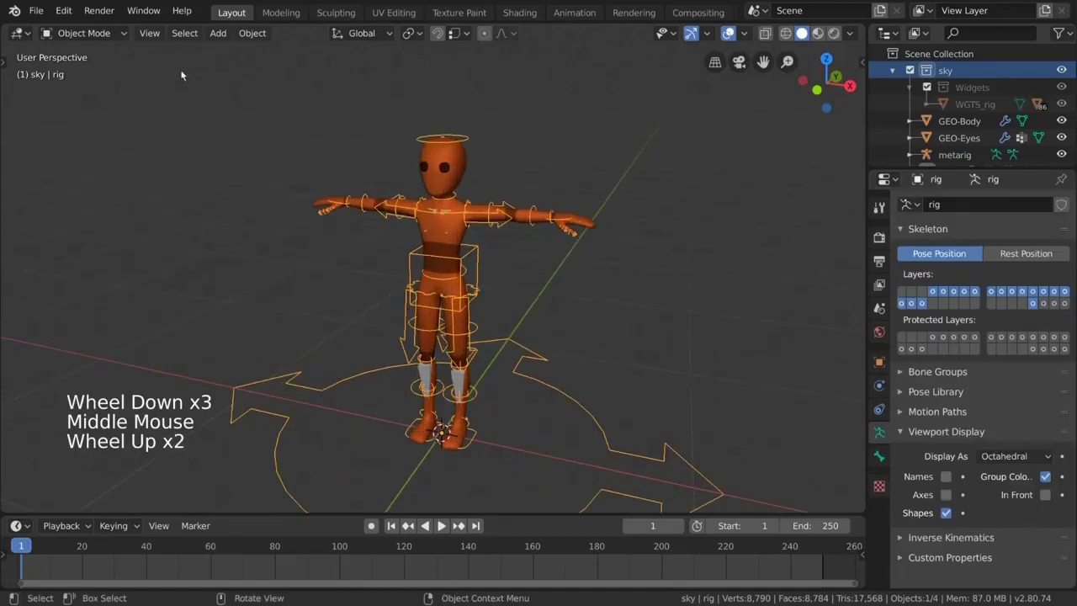
click(127, 40)
Inspect the generated rig around the character and select the GEO-Body mesh
click(477, 251)
middle_click(498, 269)
key(g)
middle_click(512, 276)
click(582, 404)
key(r)
middle_click(549, 267)
click(114, 33)
Add the generated rig to the selection and bring up the Ctrl+P parenting options
scroll(up, 3)
click(590, 204)
scroll(up, 3)
click(588, 393)
scroll(down, 3)
key(ctrl+p)
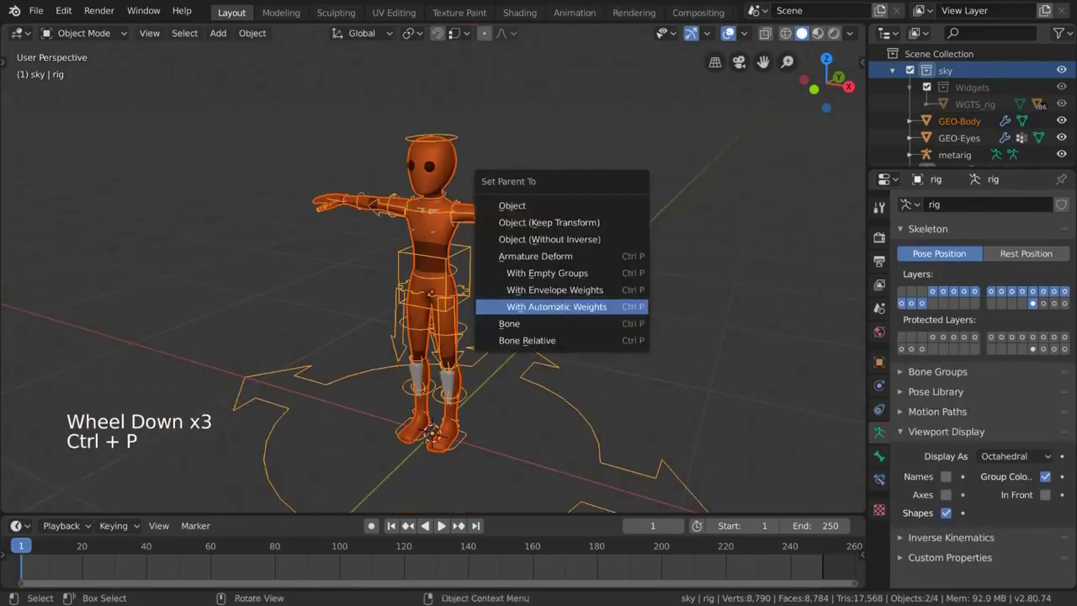